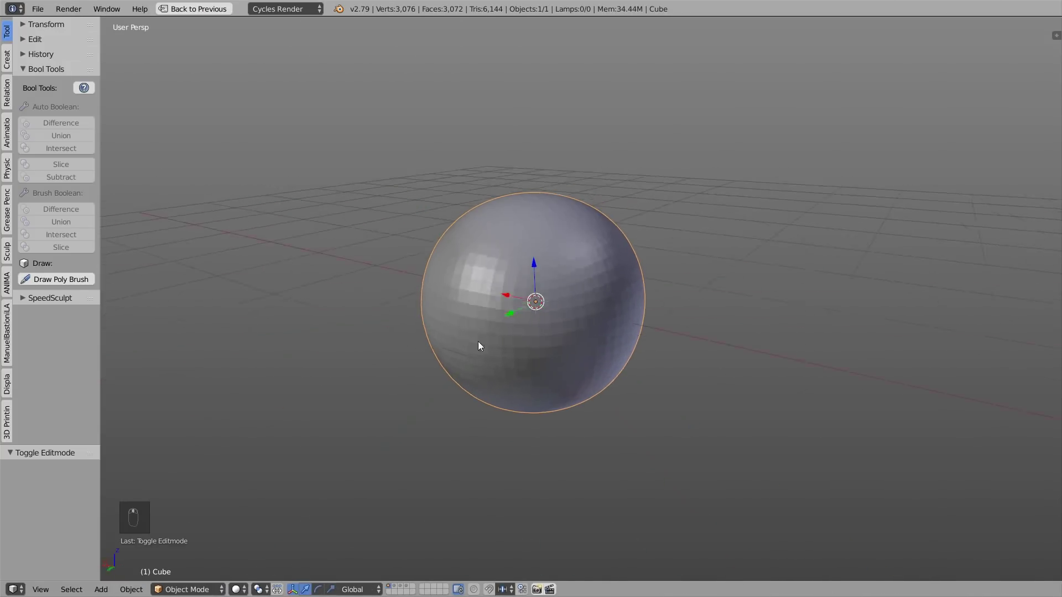
In Edit Mode select the sphere's geometry and remove a patch of faces, leaving a round hole
drag(359, 281, 536, 349)
key(Tab)
key(a)
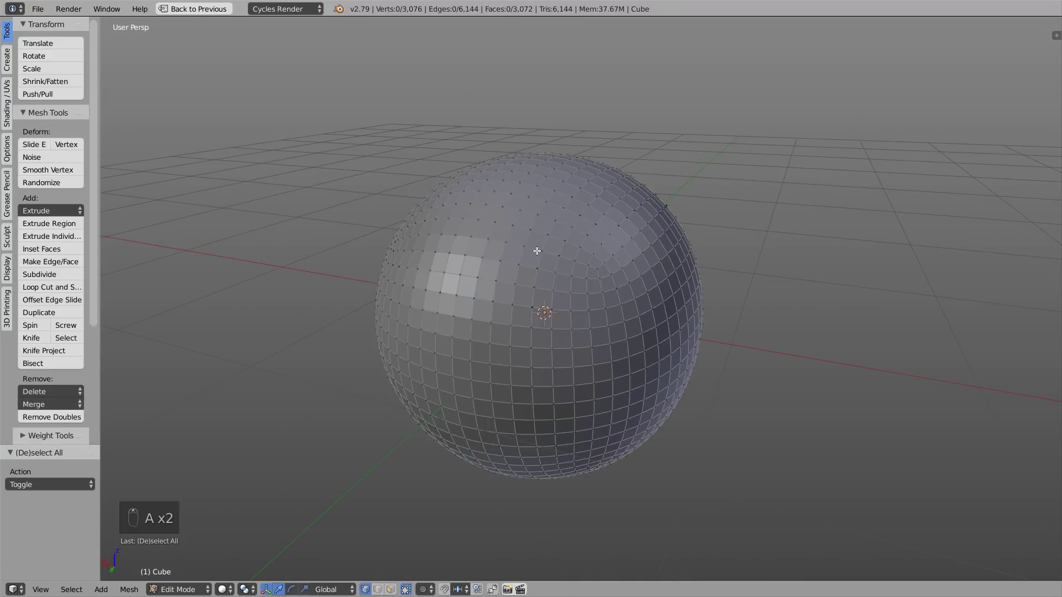
key(l)
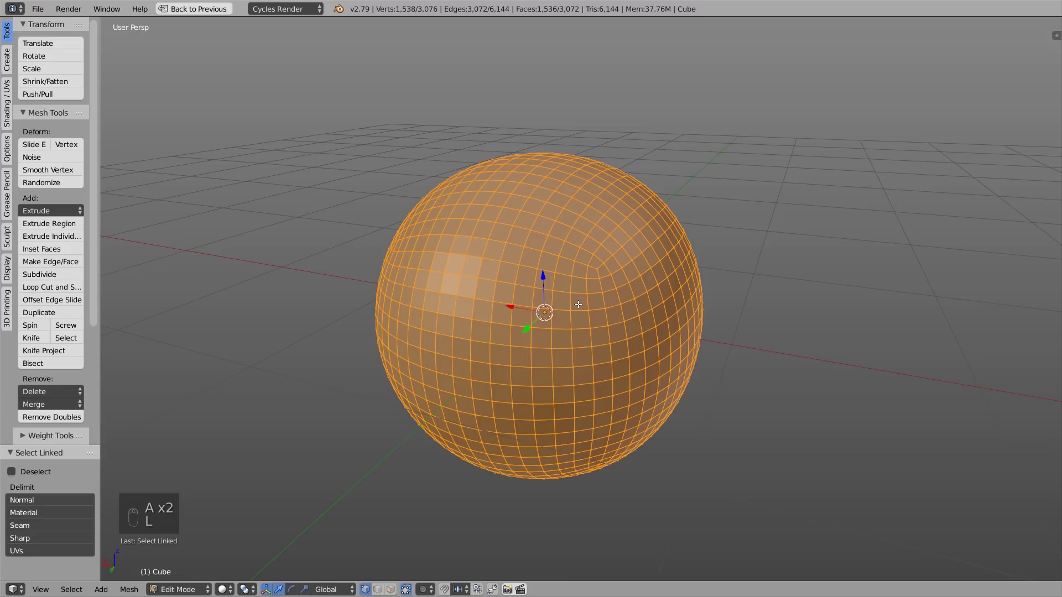
key(g)
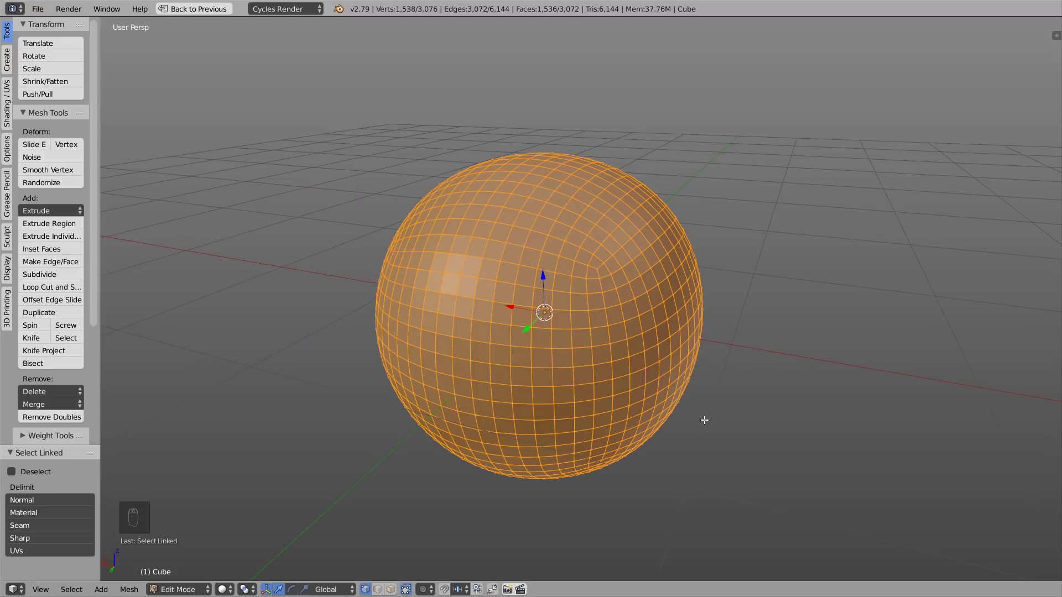
key(Tab)
Back in Object Mode, orbit the view to look into the hole's dark interior
click(450, 192)
key(shift+a)
key(s)
drag(454, 160, 139, 123)
drag(78, 138, 585, 249)
drag(585, 249, 481, 249)
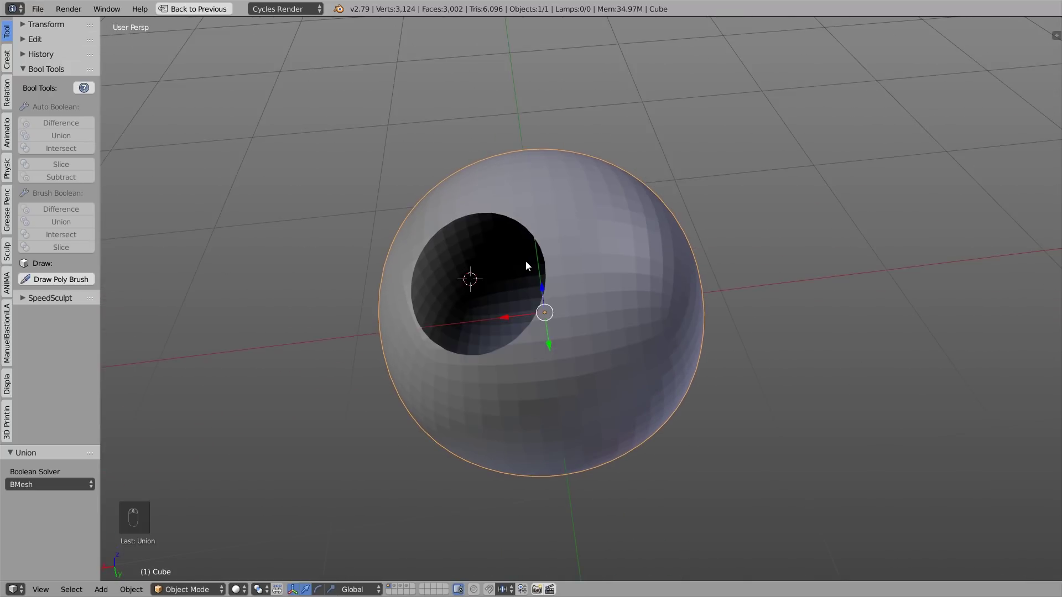
Inspect the holed sphere in Sculpt Mode with Dyntopo enabled, orbiting around the openings
key(ctrl+z)
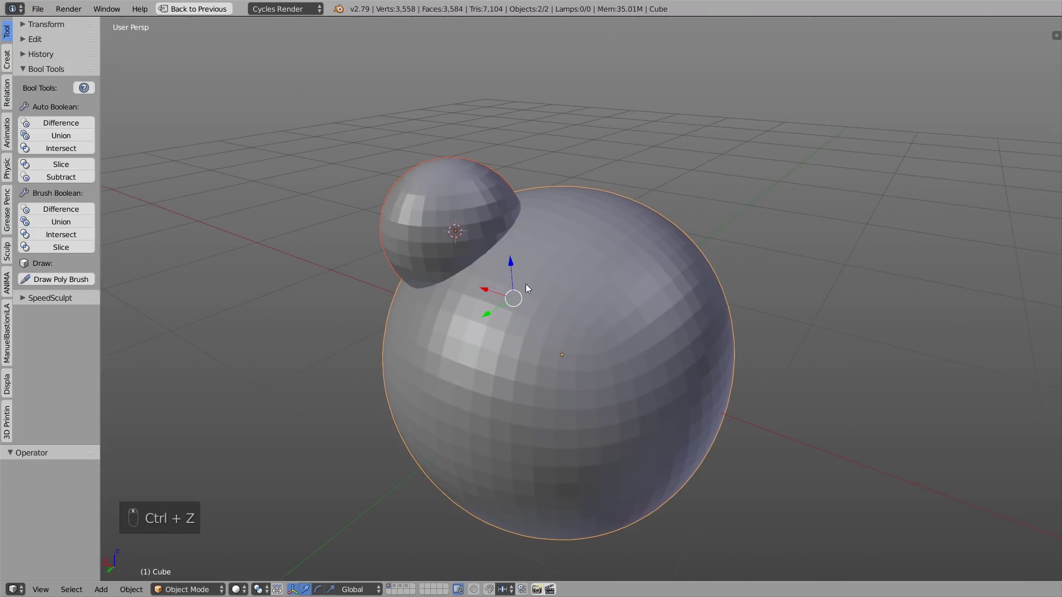
key(x)
key(Tab)
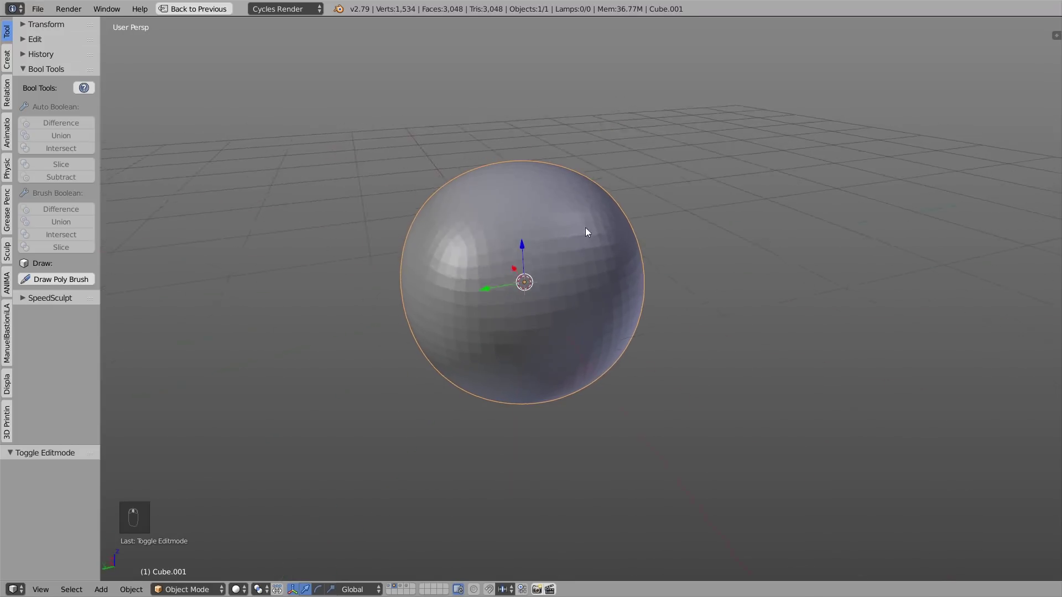
drag(517, 227, 455, 233)
drag(564, 277, 572, 273)
key(Tab)
key(ctrl+d)
key(f)
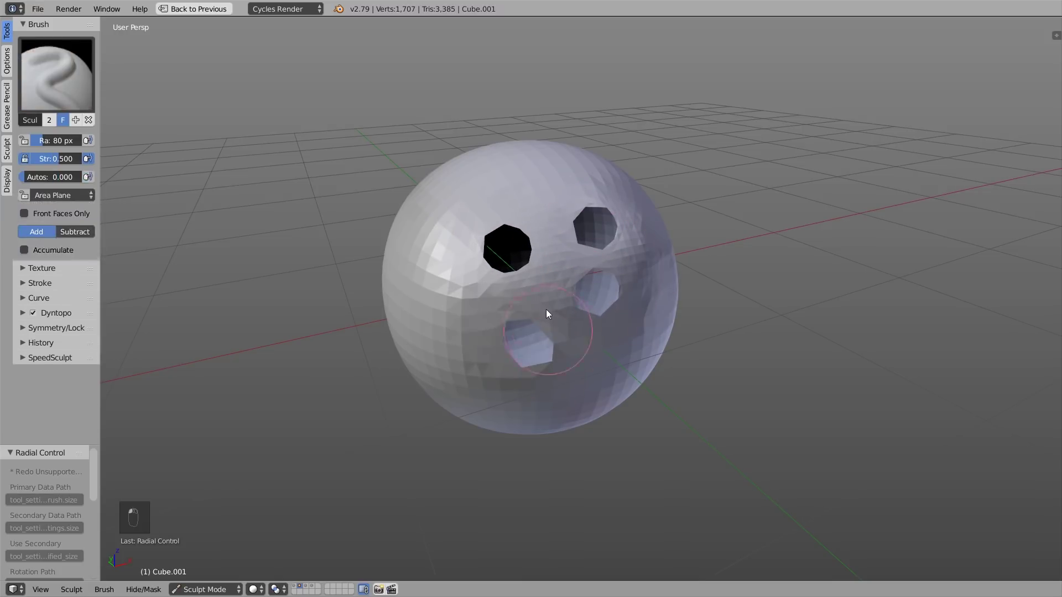
drag(588, 296, 577, 277)
drag(562, 276, 651, 272)
In Edit Mode fill two hole boundary loops with new faces, then return to Object Mode
key(Tab)
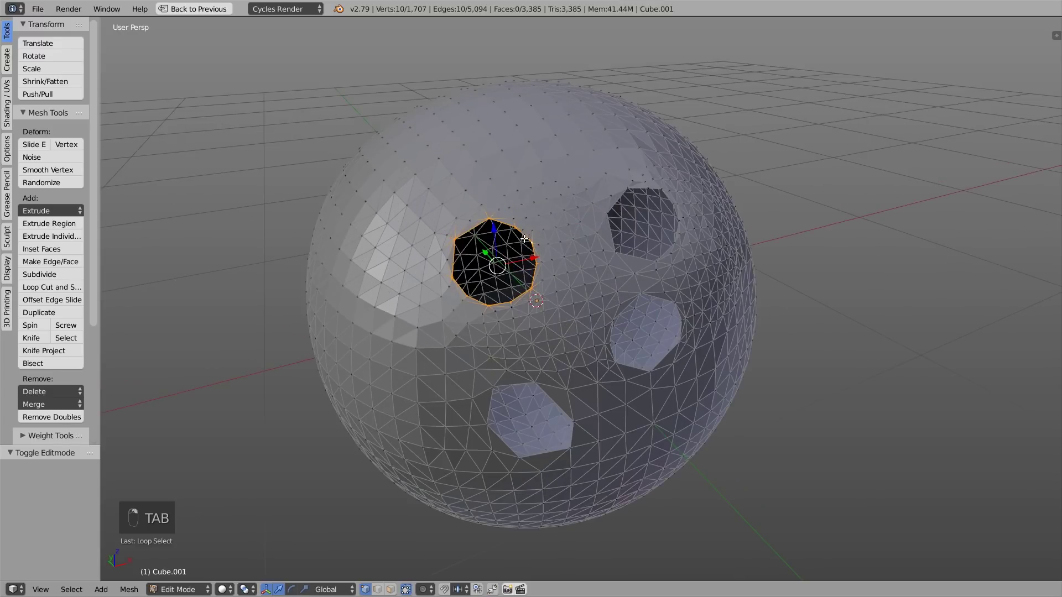
key(f)
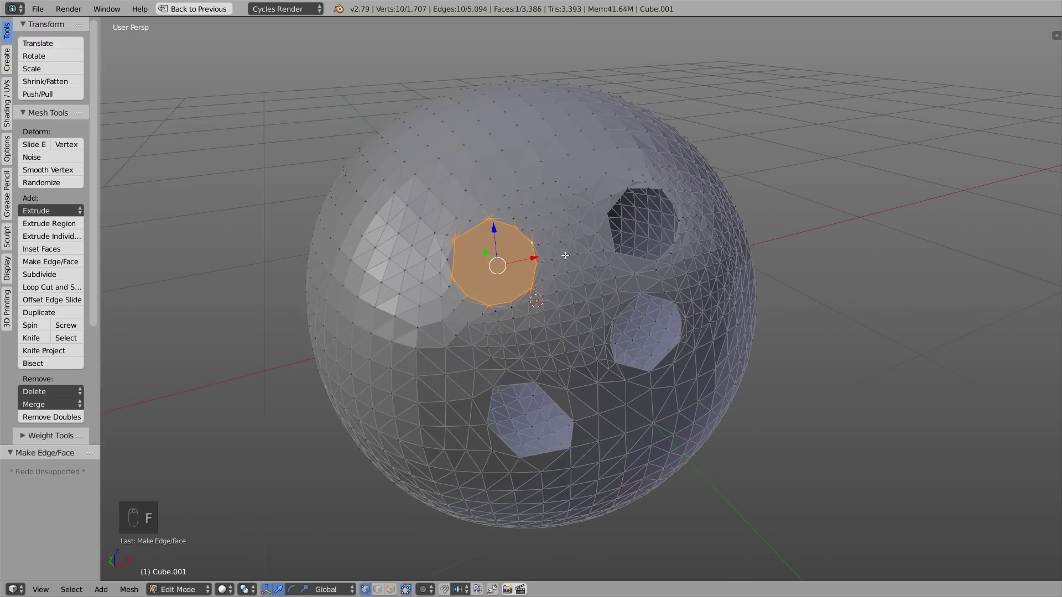
key(alt+f)
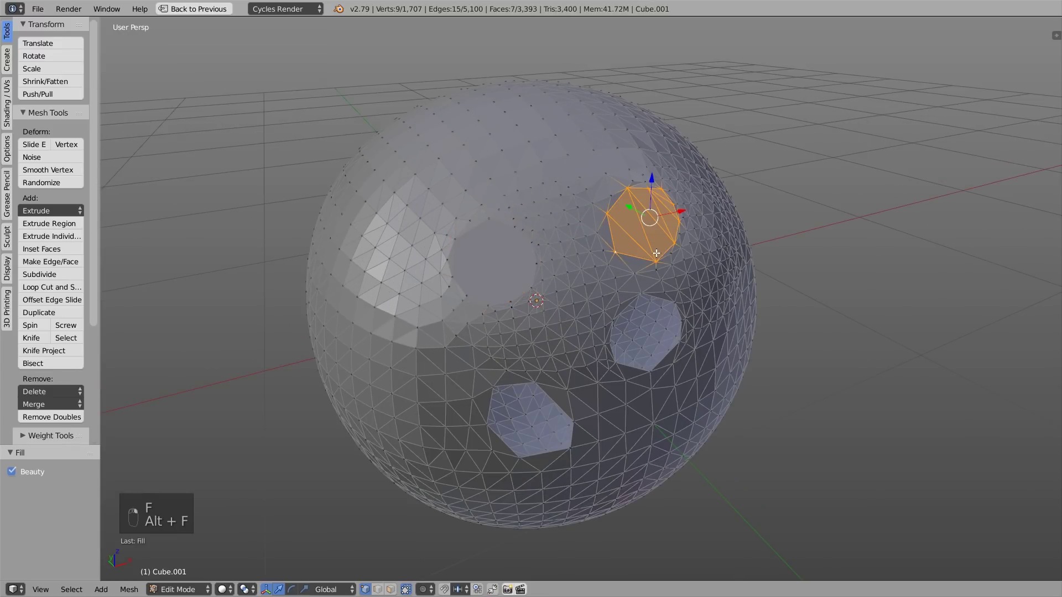
drag(655, 250, 656, 250)
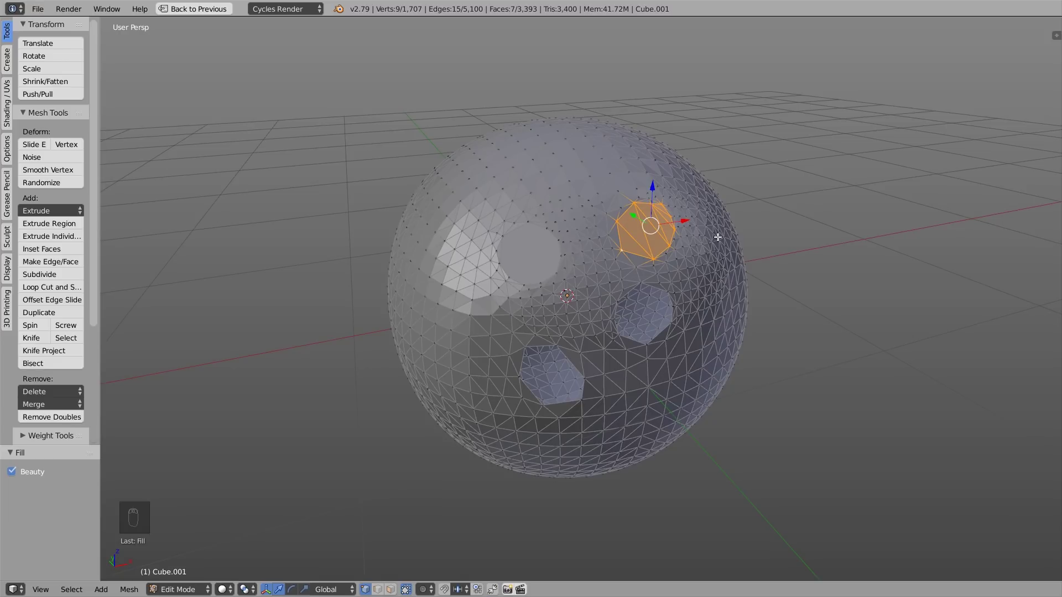
key(Tab)
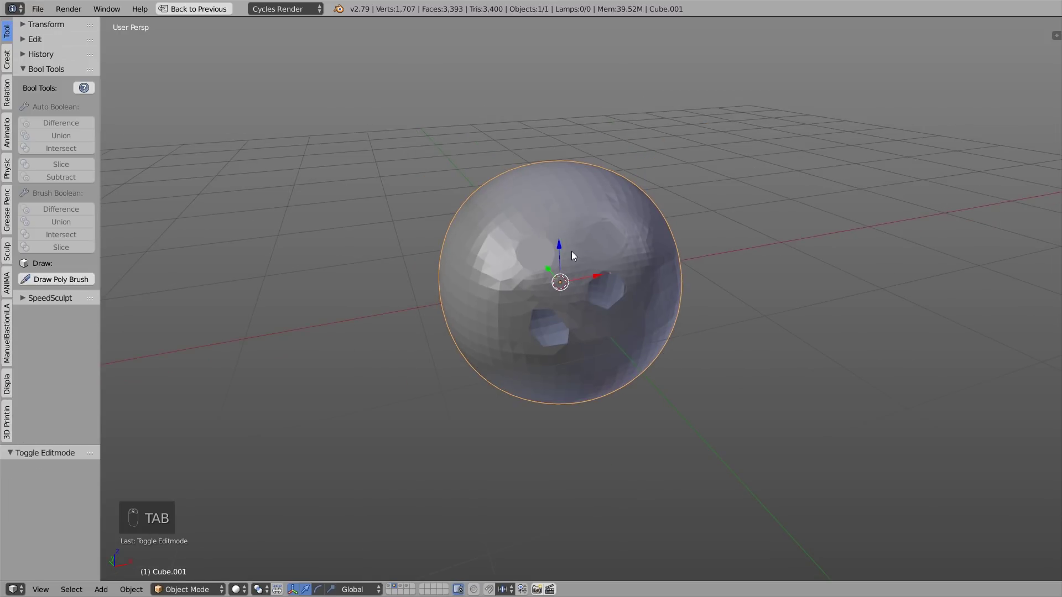
drag(577, 255, 576, 255)
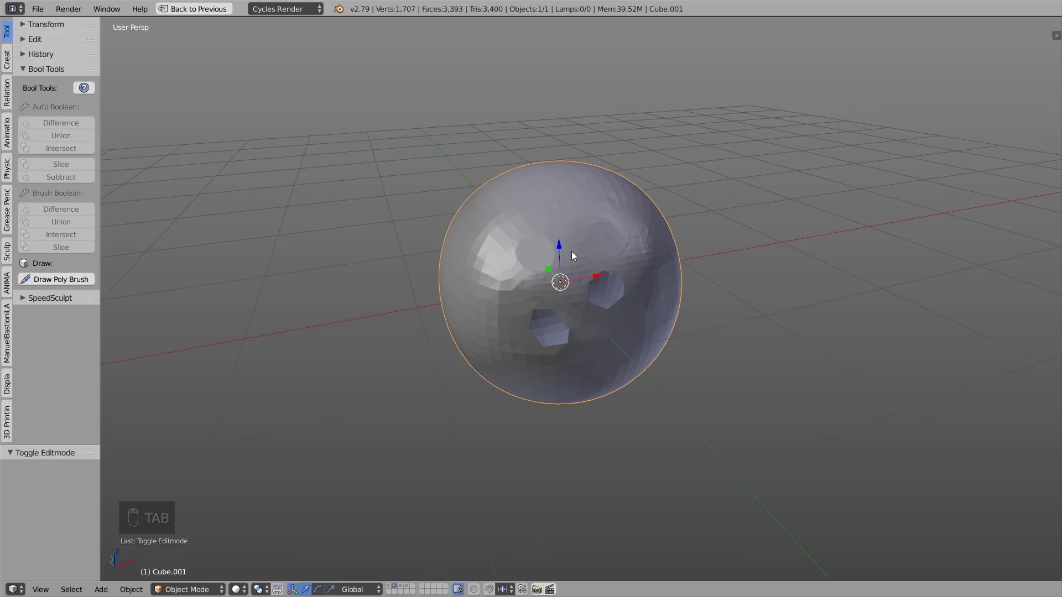
Enable face-normal display from the N panel while editing the sphere's mesh
drag(693, 296, 613, 284)
key(n)
key(Tab)
key(Tab)
key(n)
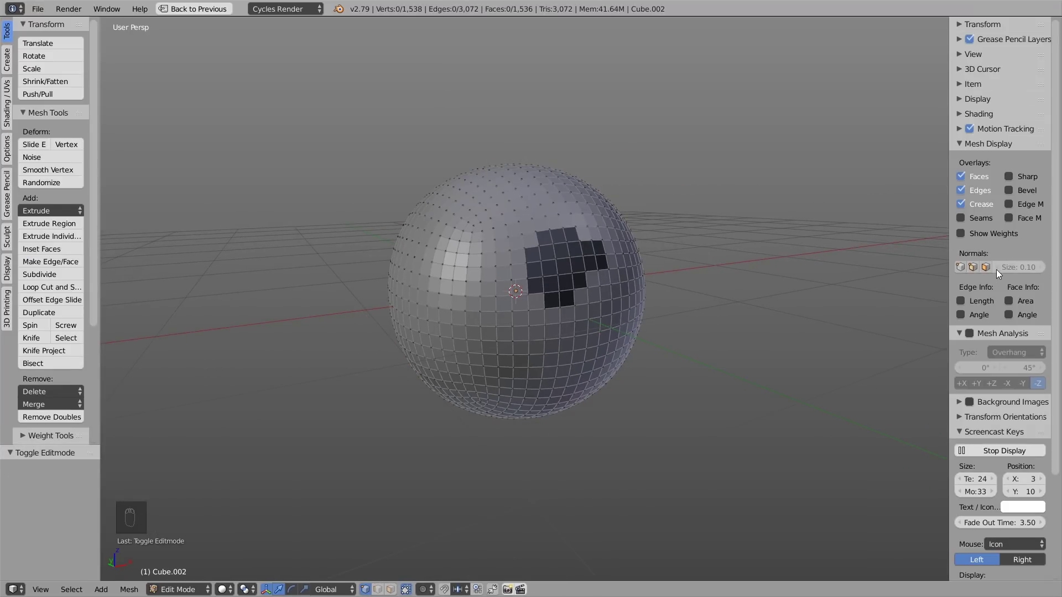
drag(987, 268, 470, 194)
drag(470, 194, 634, 277)
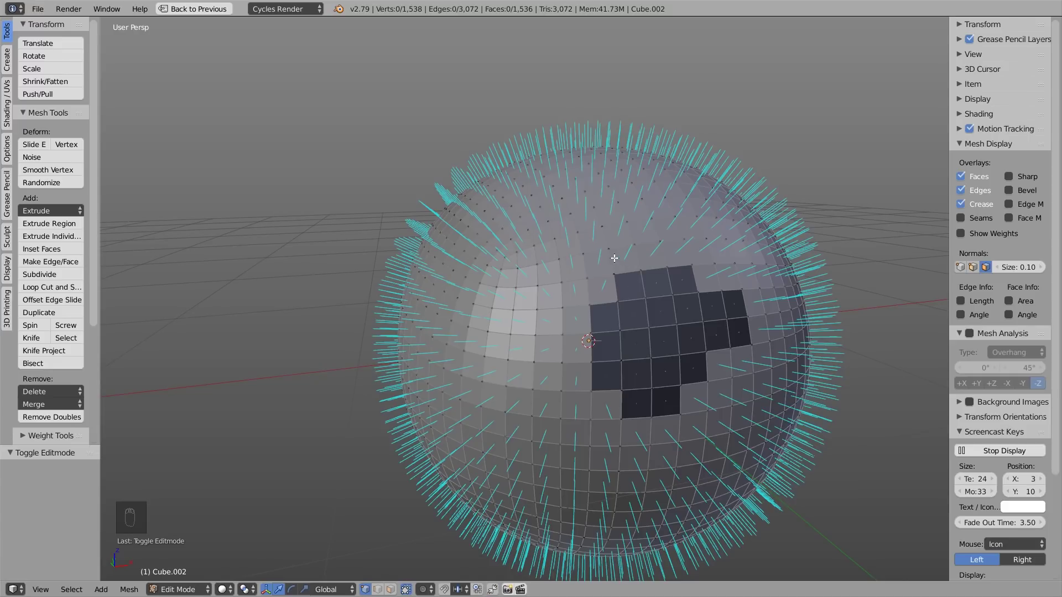
Zoom in on the dark inward-facing patch to check its normals, then back out to the whole sphere
middle_click(666, 322)
drag(692, 379, 671, 240)
drag(648, 241, 613, 255)
drag(539, 259, 680, 241)
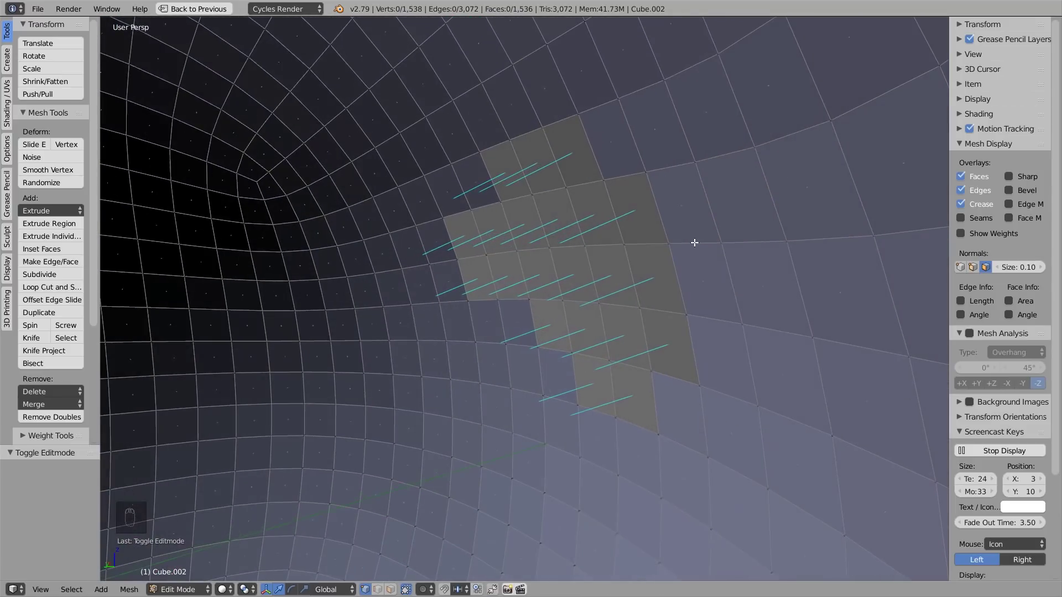
drag(559, 274, 549, 288)
middle_click(548, 288)
drag(554, 176, 488, 243)
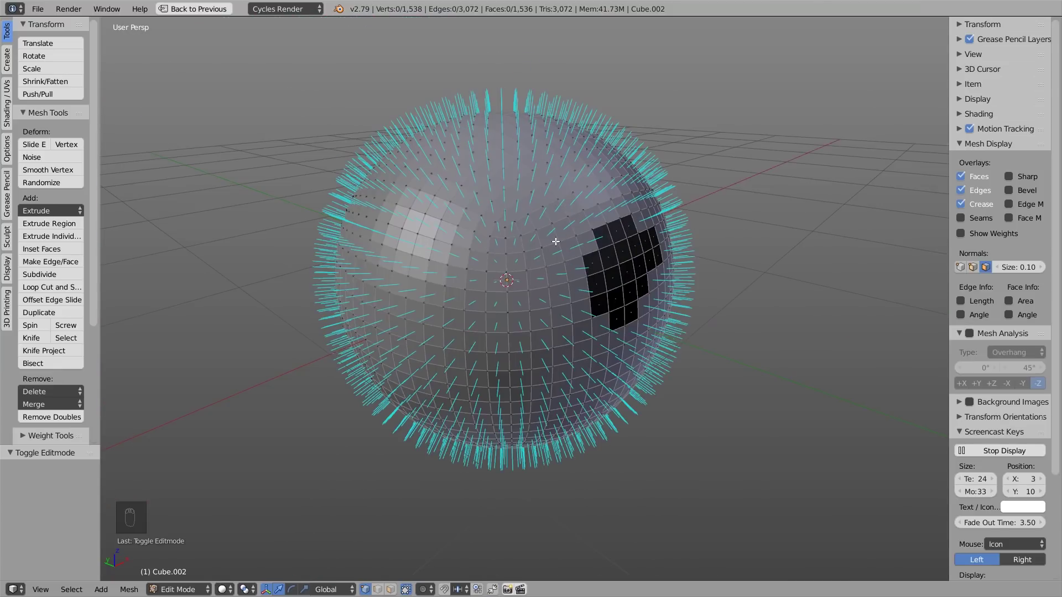
Select all faces, recalculate normals outside, and set the sphere to Shade Smooth
key(Tab)
click(38, 141)
drag(452, 215, 433, 199)
key(Tab)
key(a)
key(a)
key(a)
key(ctrl+shift+n)
key(Tab)
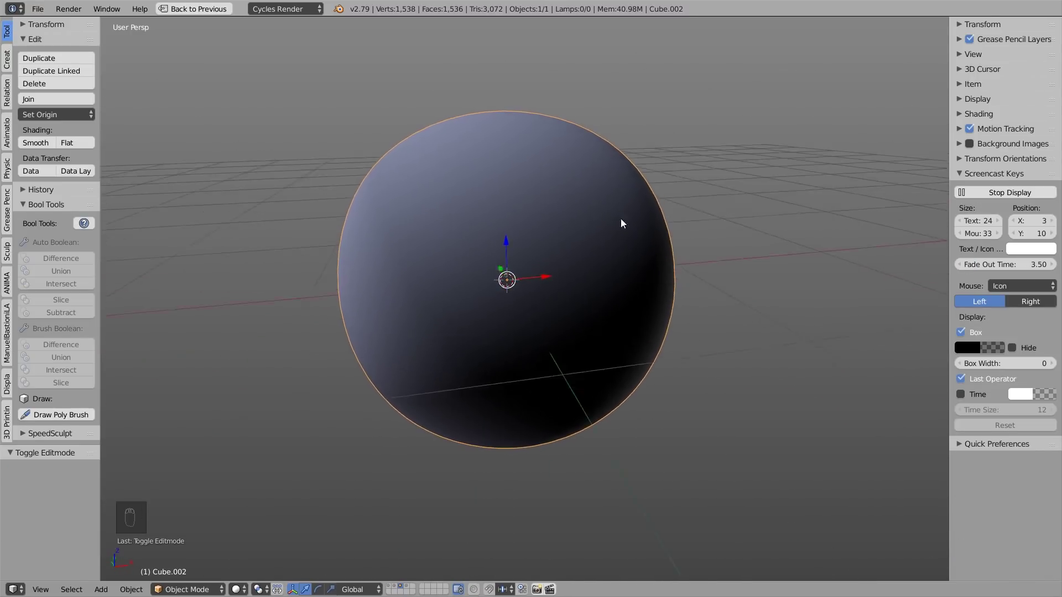
key(Tab)
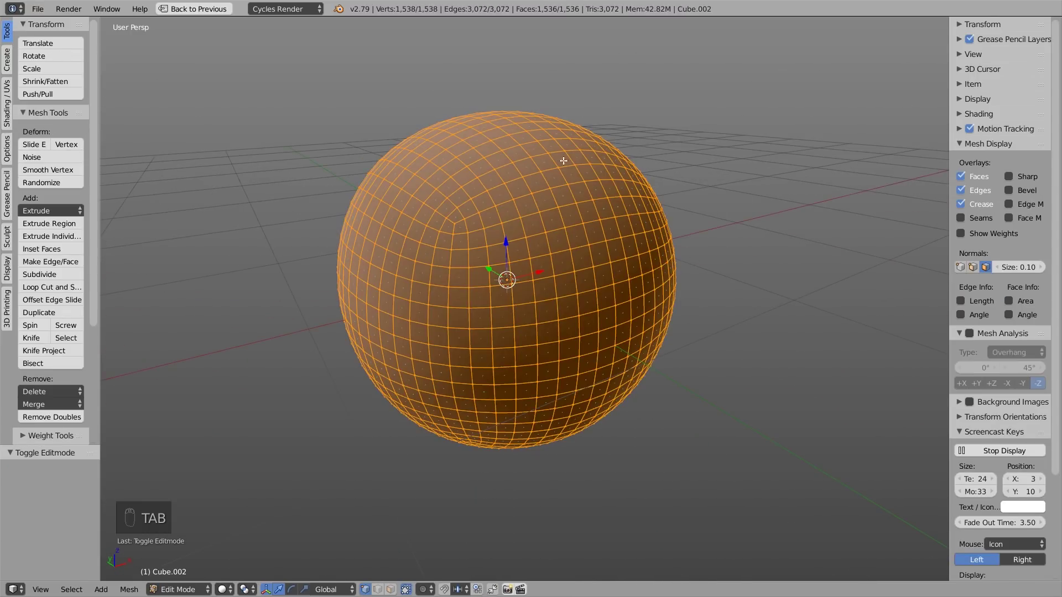
key(ctrl+n)
key(Tab)
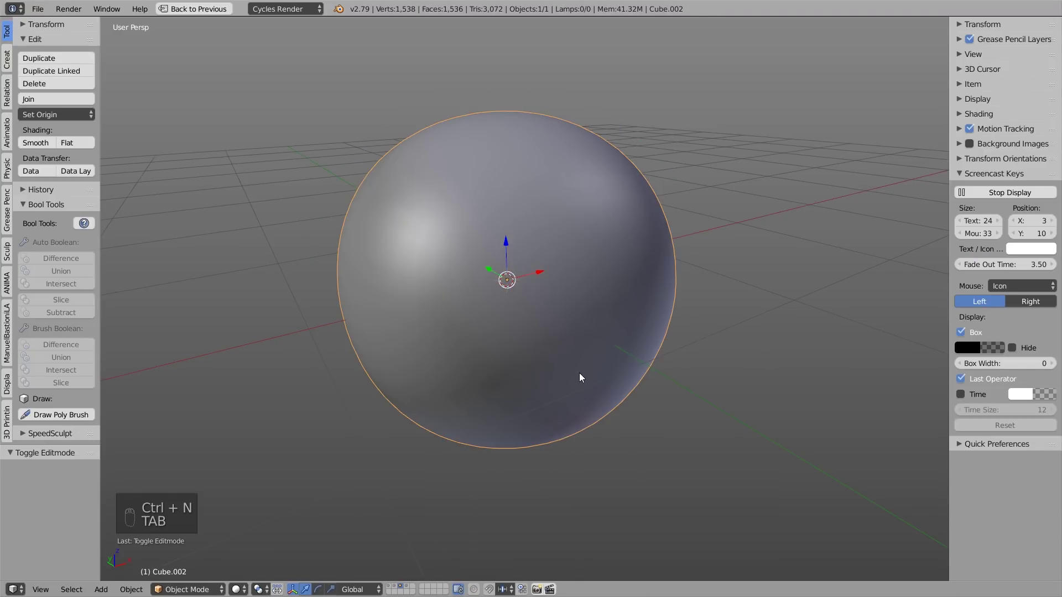
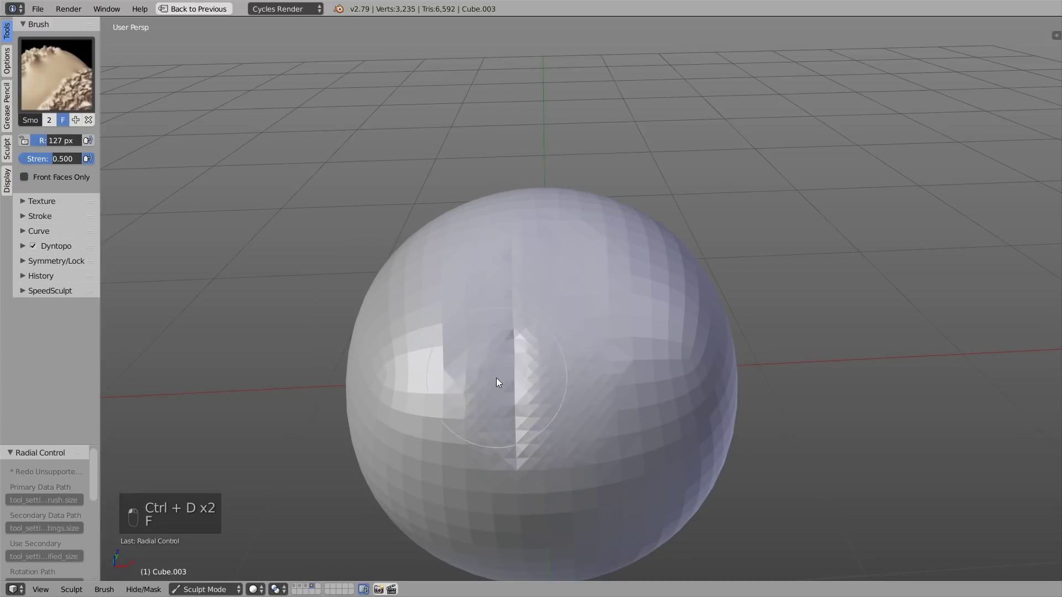
Stroke the Smooth brush over the sharp seam running down the sphere
key(3)
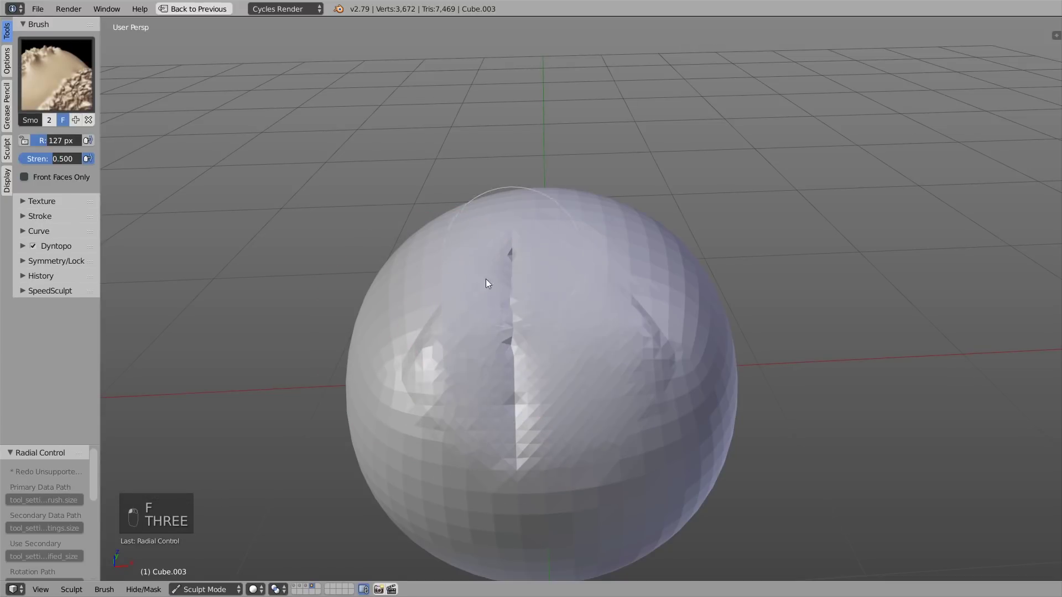
drag(567, 376, 498, 296)
drag(623, 342, 633, 354)
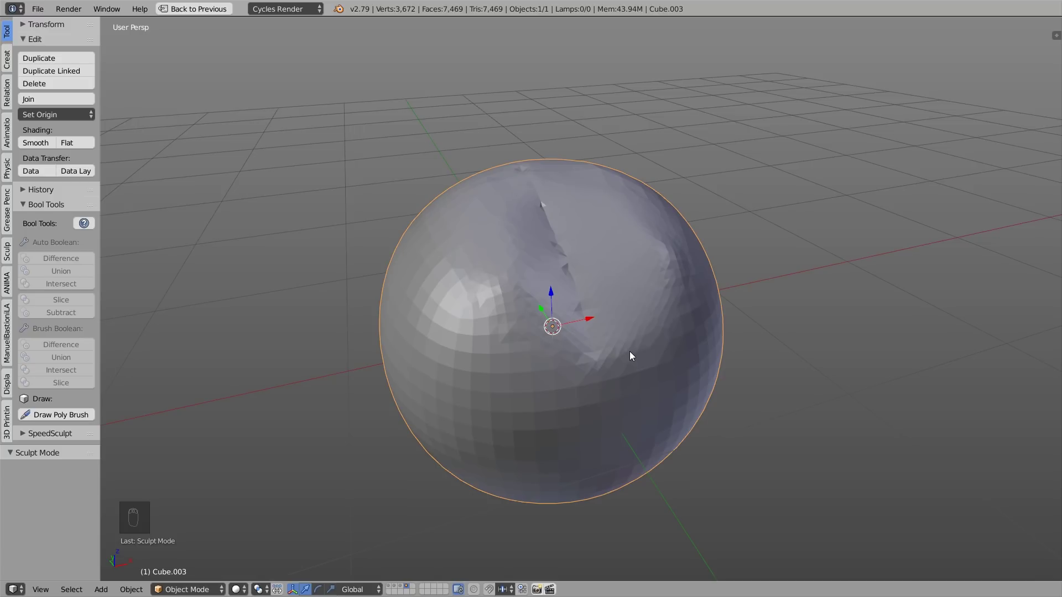
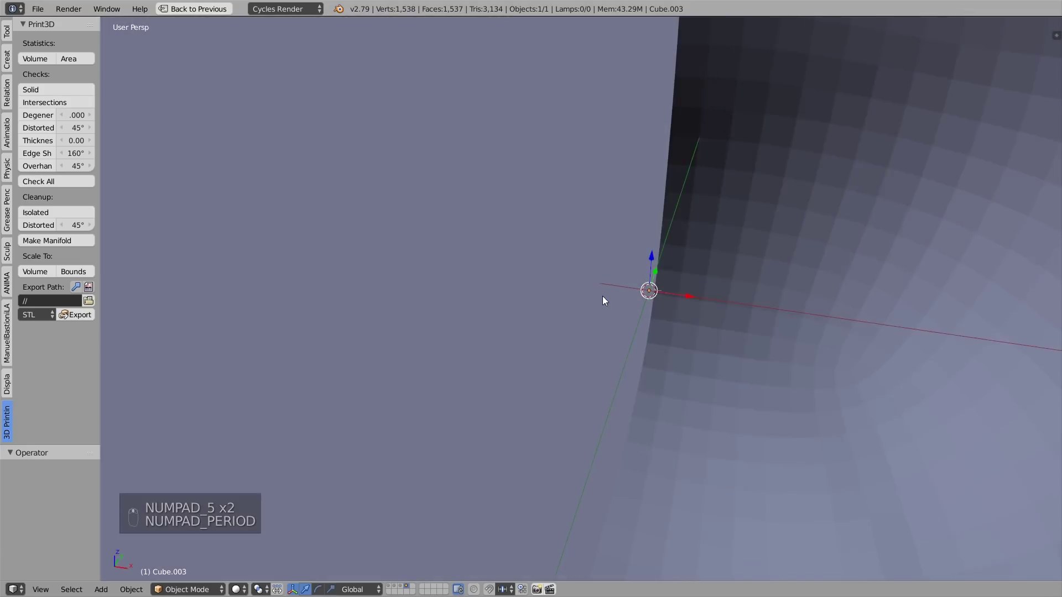
Switch to orthographic view and run the Print3D cleanup to remove the sphere's stray vertices
key(KP_5)
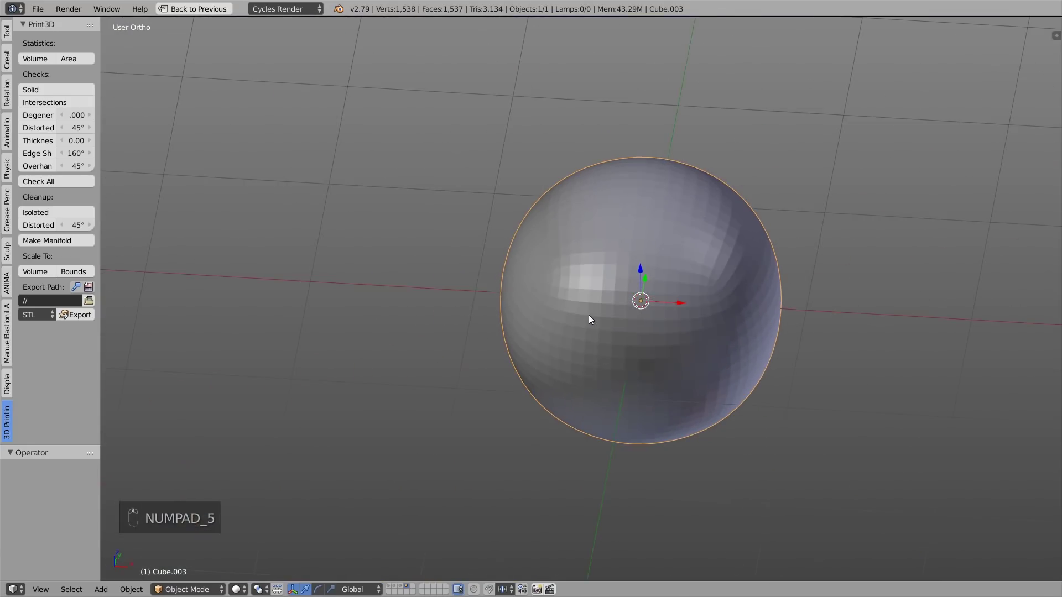
drag(38, 243, 602, 268)
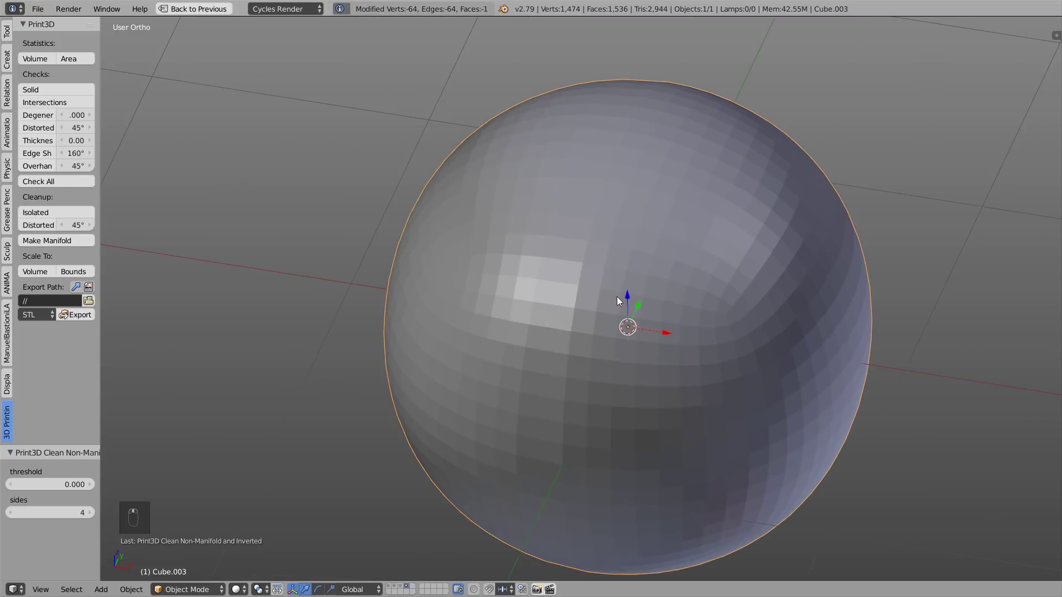
key(Tab)
key(f)
drag(618, 252, 566, 236)
Test a sculpt stroke, make the other sphere's mesh manifold, and bring up the two-sphere scene
key(KP_5)
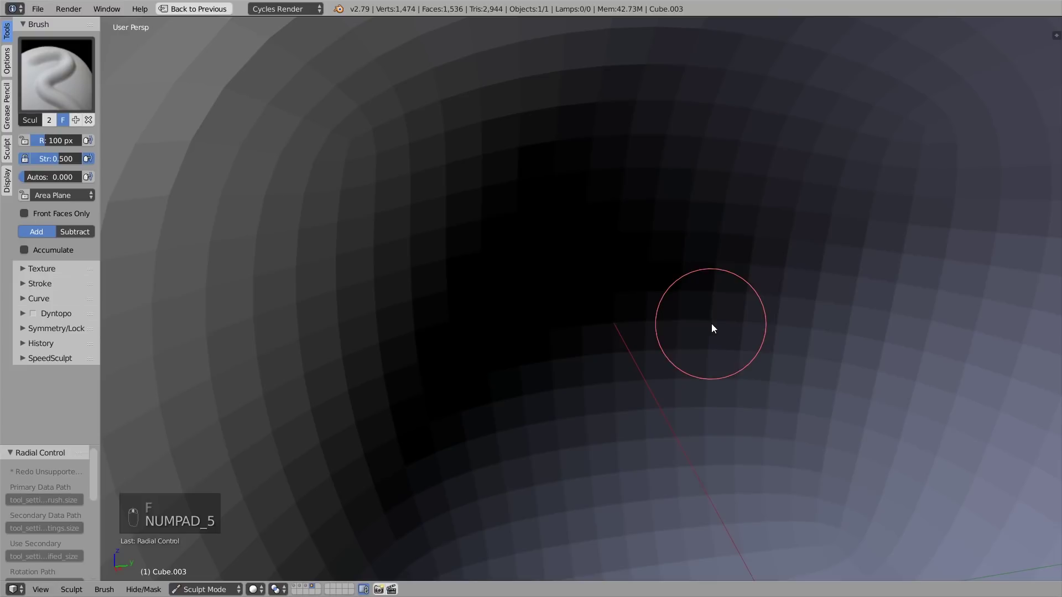
key(shift+f)
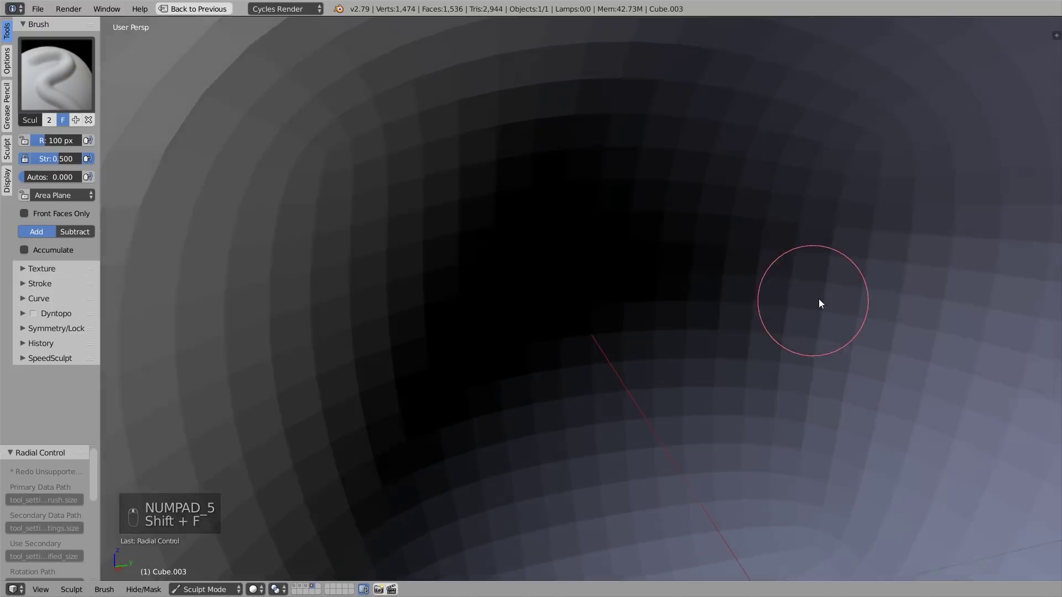
key(Tab)
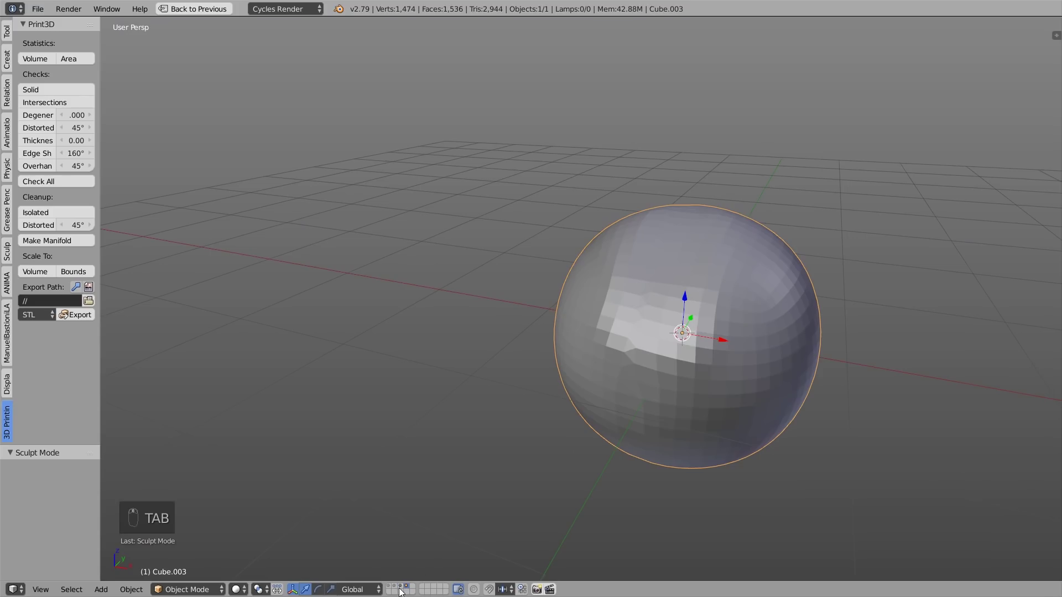
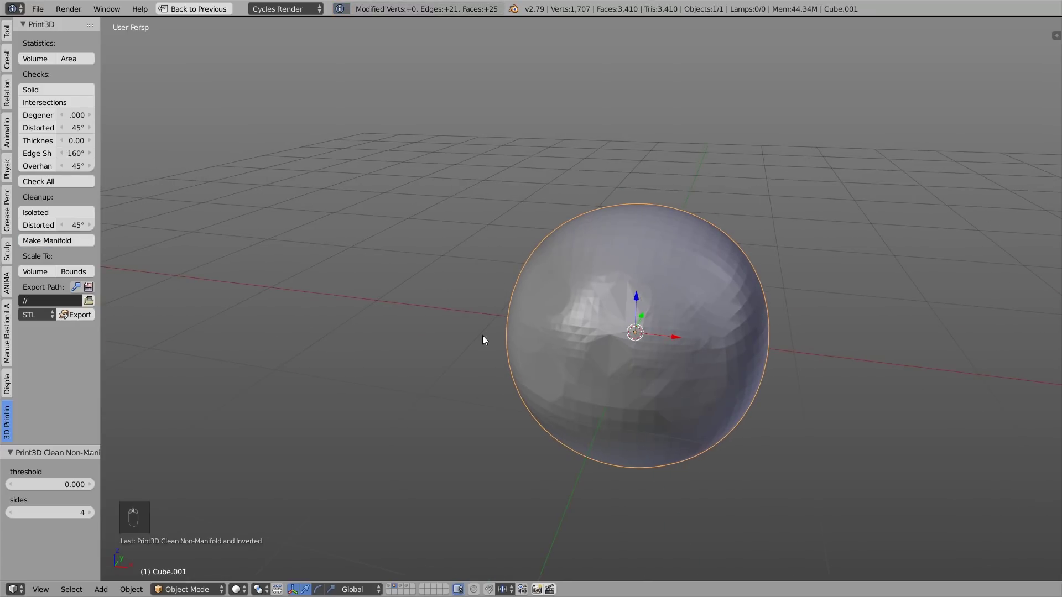
drag(620, 334, 677, 324)
key(Tab)
Union the two overlapping spheres into one object with Bool Tools
key(g)
key(Tab)
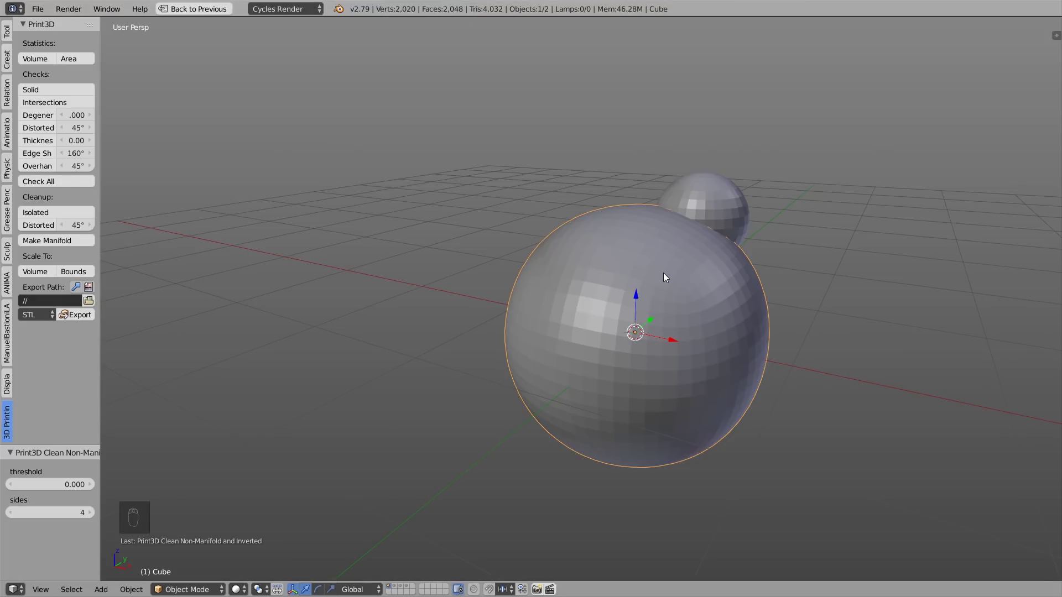
drag(734, 196, 639, 212)
drag(639, 212, 659, 273)
key(KP_5)
key(KP_5)
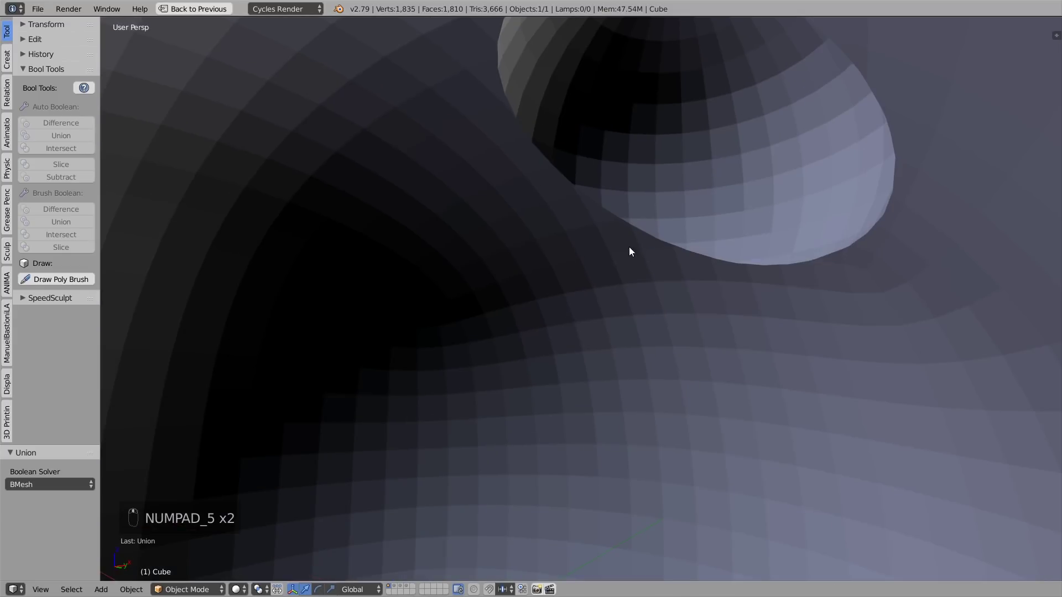
Fly inside the joined spheres, sculpt the seam with Dyntopo, then switch to an empty layer
key(shift+f)
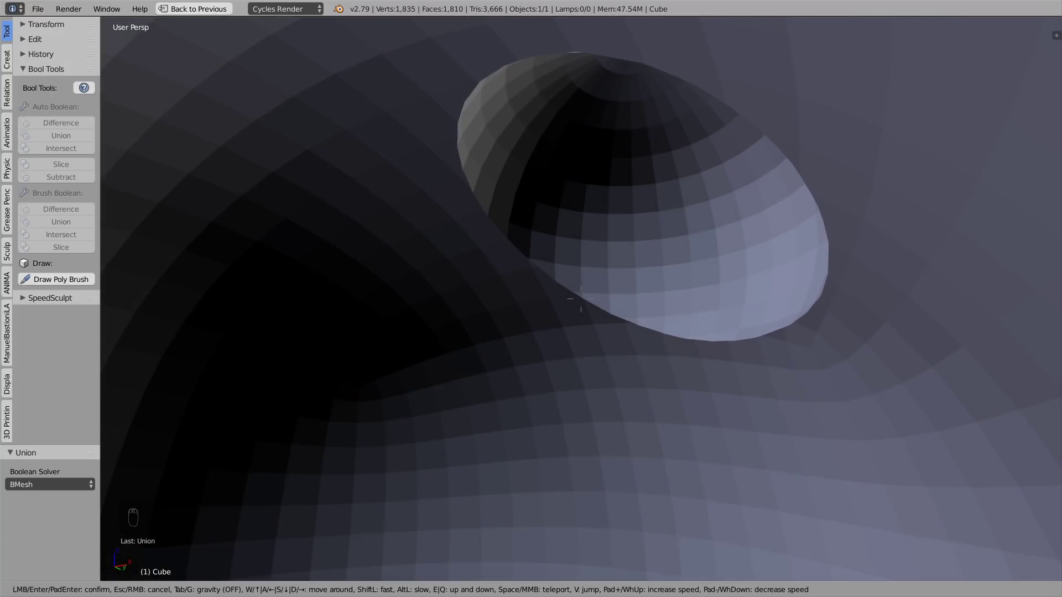
middle_click(588, 309)
drag(590, 309, 592, 314)
key(Tab)
key(ctrl+d)
key(f)
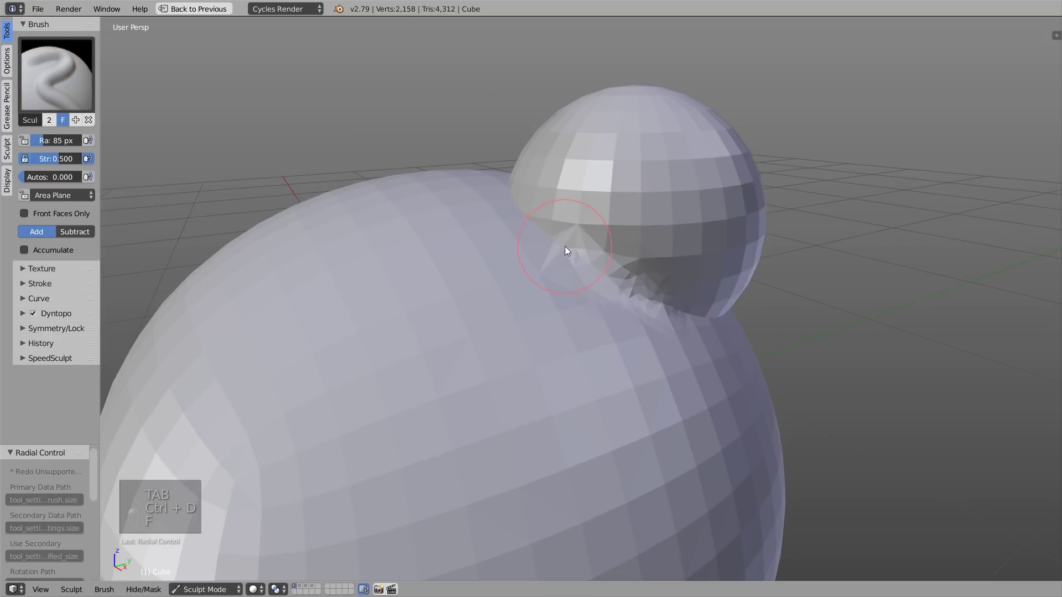
drag(667, 300, 807, 347)
key(shift+space)
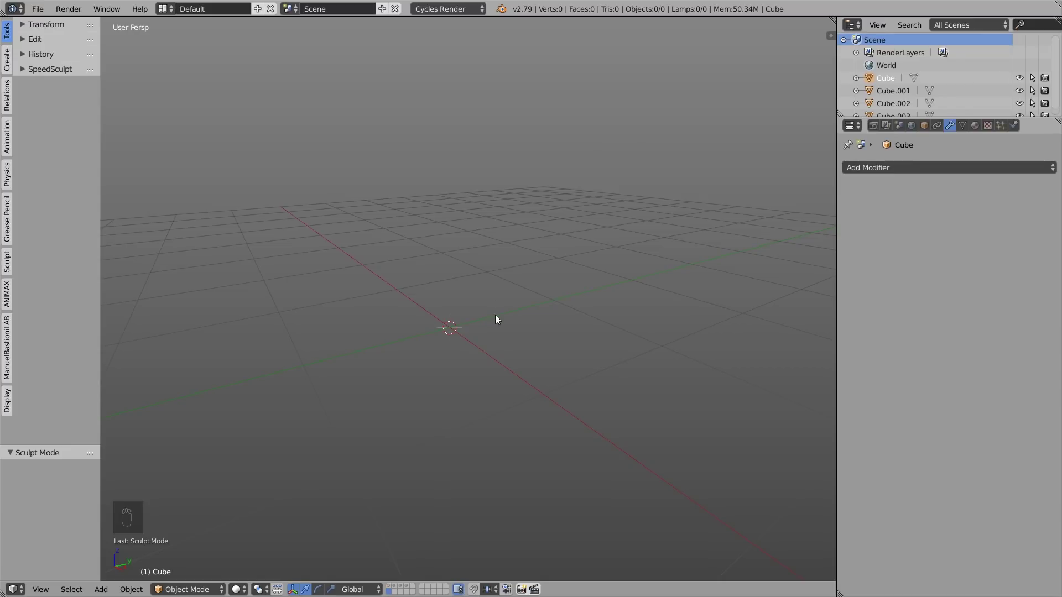
Add a plane and merge it down to a single vertex with a Skin modifier
key(shift+a)
key(Tab)
key(alt+m)
Extrude the vertex into a bent chain of skeleton segments forming a blocky limb
key(g)
key(e)
drag(472, 277, 507, 344)
key(e)
key(e)
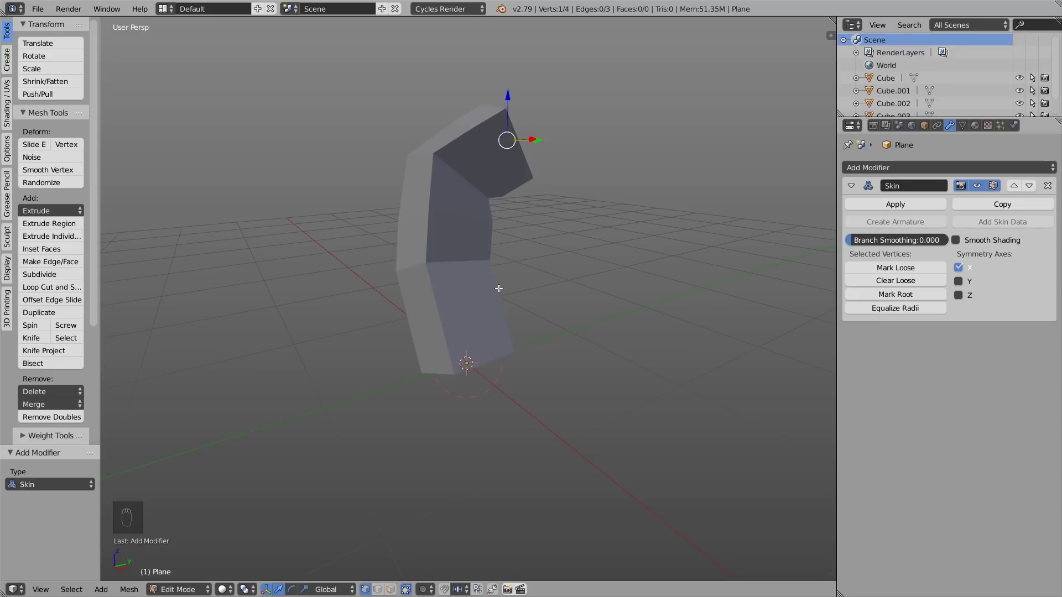
drag(443, 269, 458, 262)
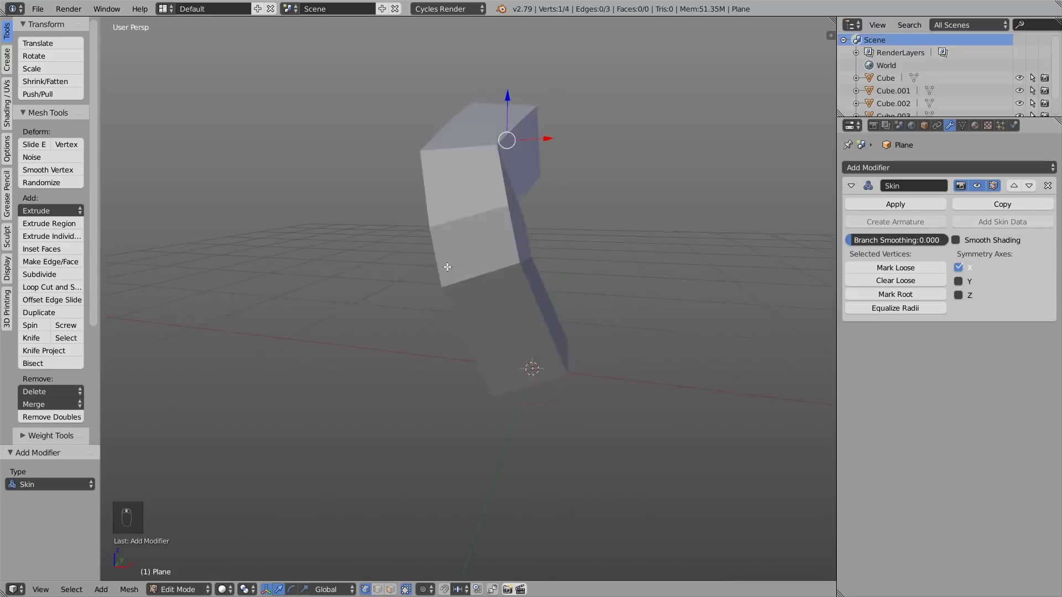
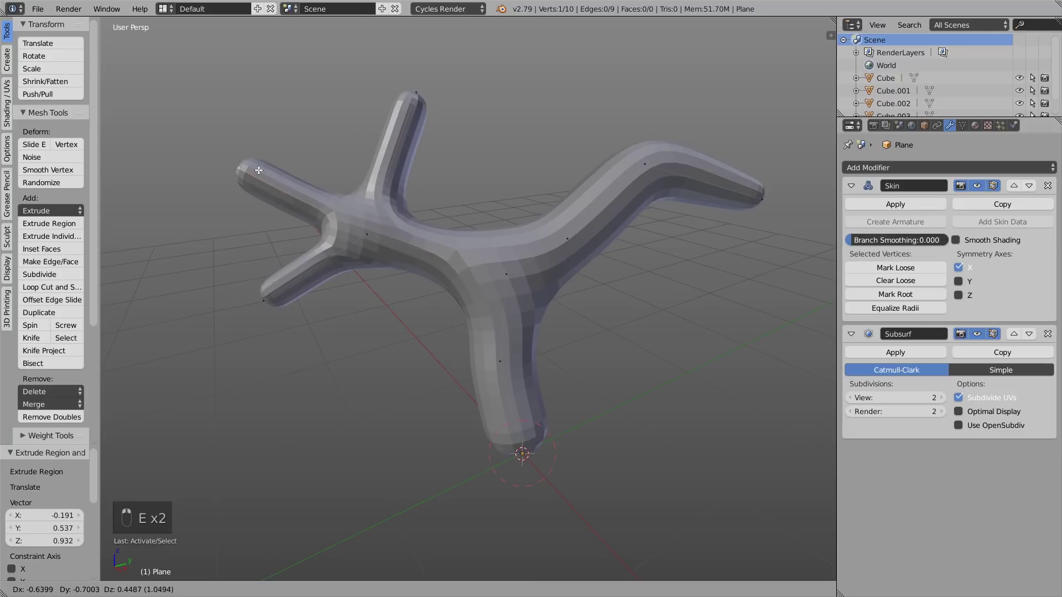
Extrude several new branch vertices from one end of the skinned skeleton
key(e)
drag(347, 254, 223, 209)
drag(223, 209, 373, 236)
drag(373, 236, 519, 208)
key(e)
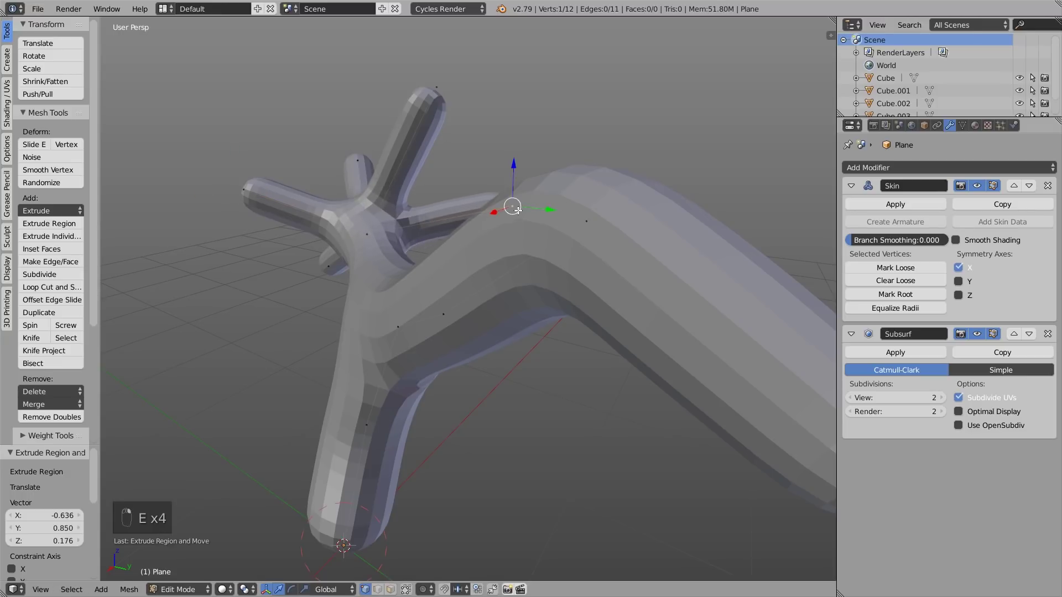
key(e)
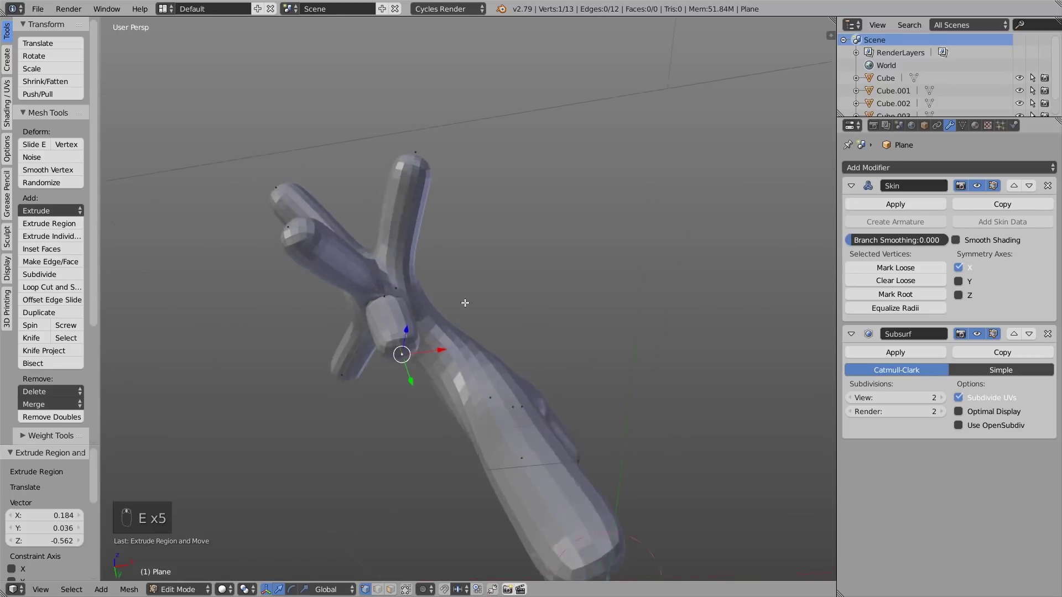
key(g)
drag(447, 230, 429, 207)
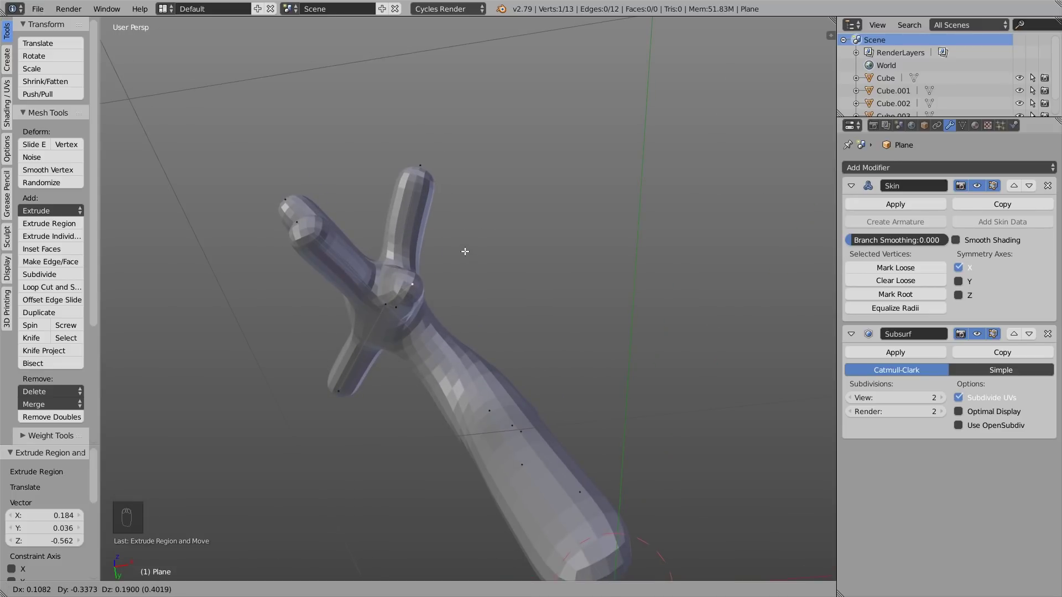
drag(458, 271, 438, 321)
Position the branch ends, add another short branch, and leave Edit Mode
key(g)
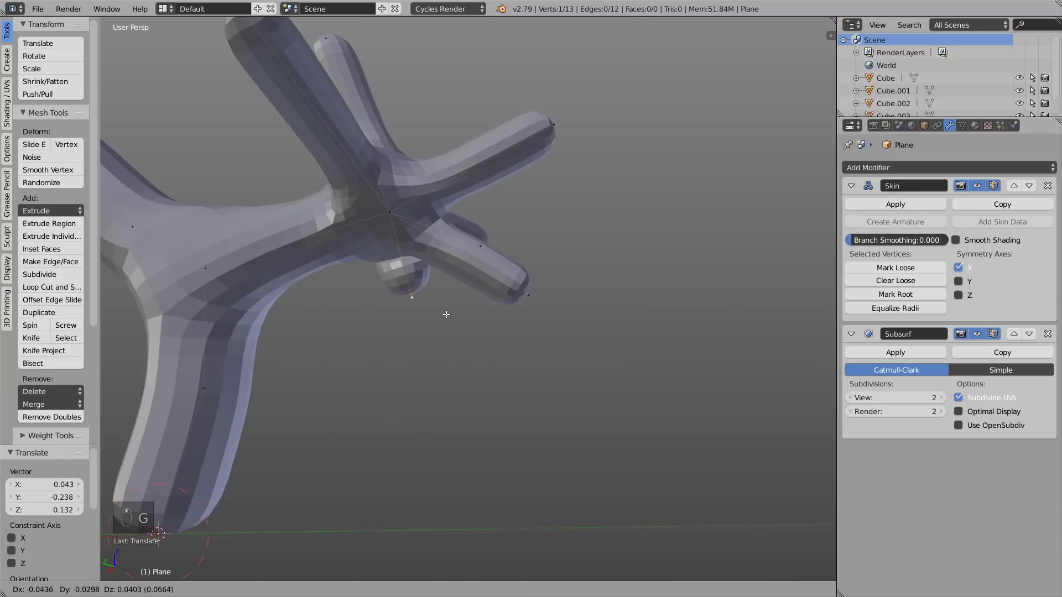
drag(479, 310, 450, 300)
drag(415, 292, 418, 254)
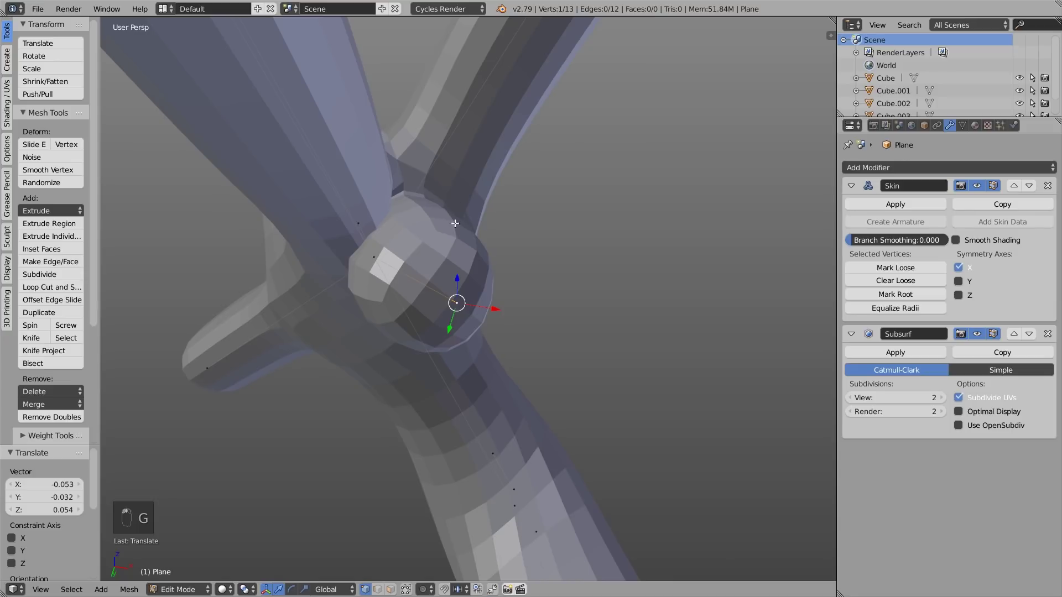
drag(421, 308, 488, 359)
key(alt+s)
key(g)
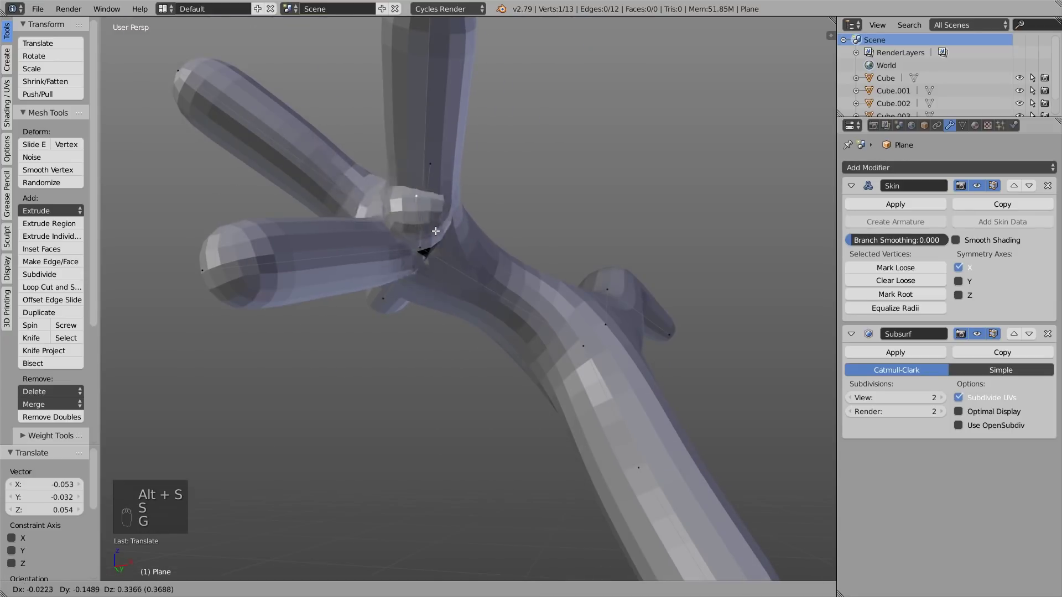
drag(413, 280, 418, 298)
key(g)
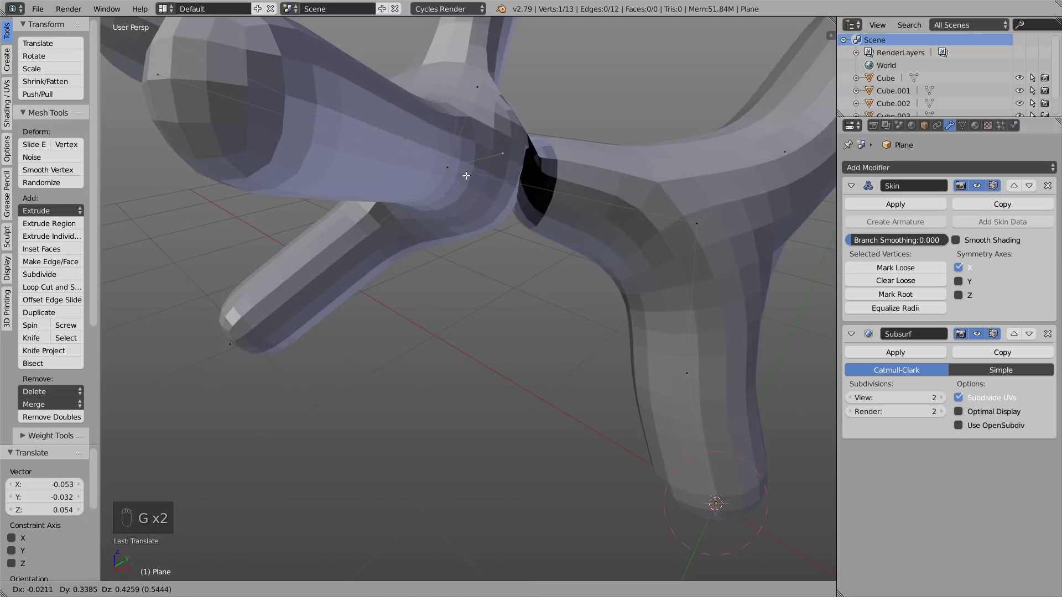
drag(469, 173, 494, 216)
key(Tab)
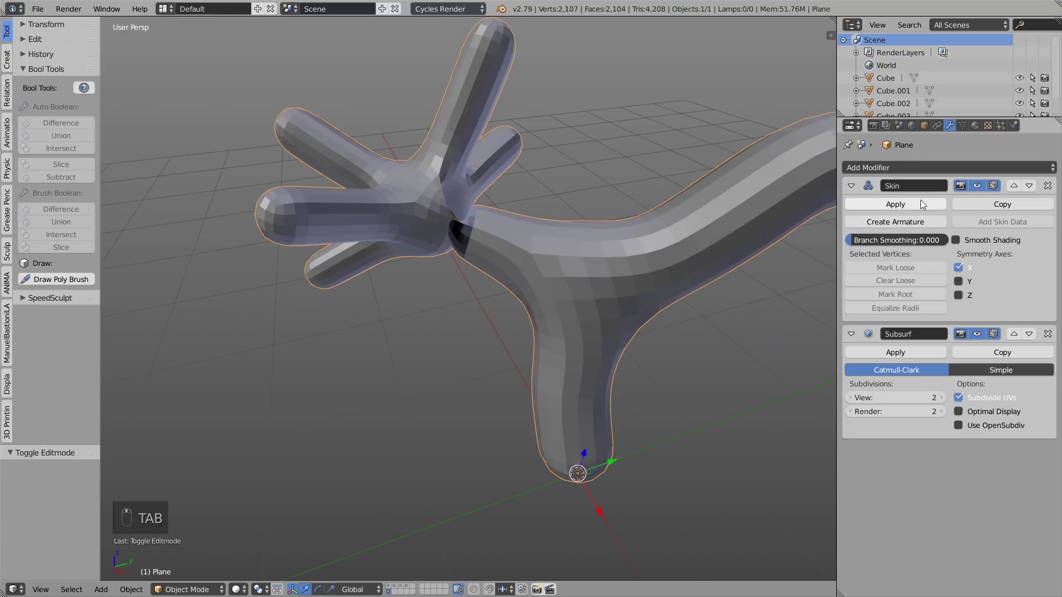
Apply the Skin and Subsurf modifiers and enter Sculpt Mode with Dyntopo
drag(899, 207, 477, 224)
key(Tab)
key(f)
drag(611, 273, 598, 273)
key(ctrl+d)
key(f)
Sculpt over the pinched joint between branches, then return to Object Mode to view the shape
drag(492, 224, 412, 220)
drag(481, 254, 453, 251)
drag(445, 211, 468, 238)
key(f)
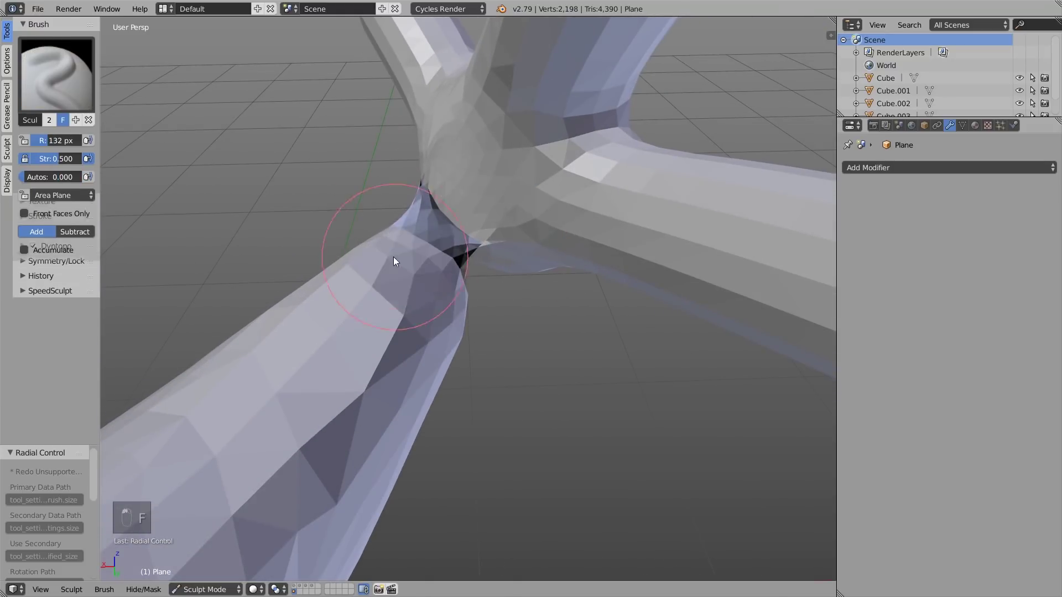
drag(408, 236, 440, 234)
click(514, 235)
key(Tab)
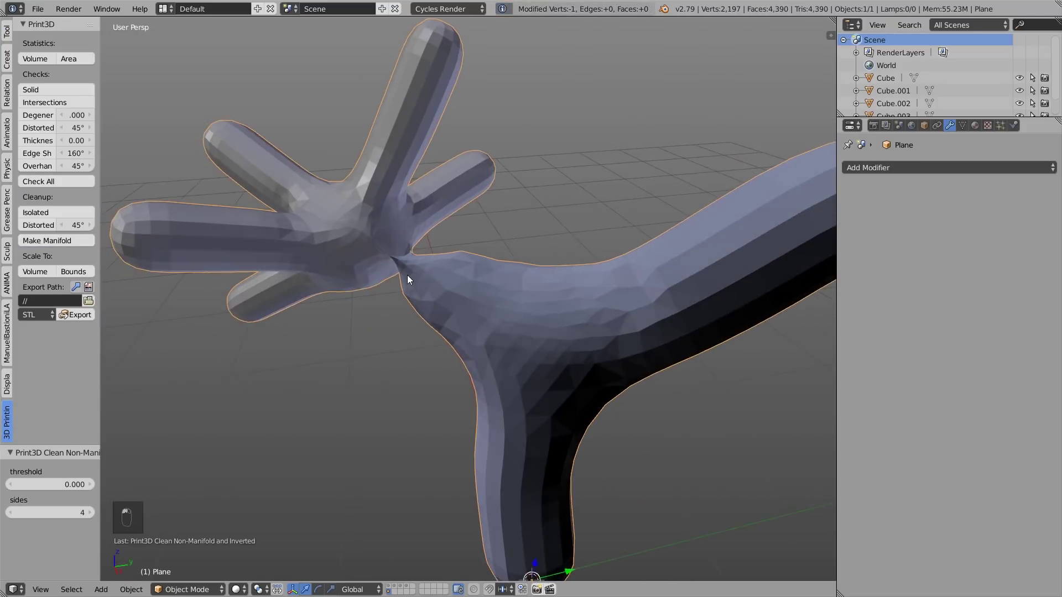
drag(448, 298, 421, 290)
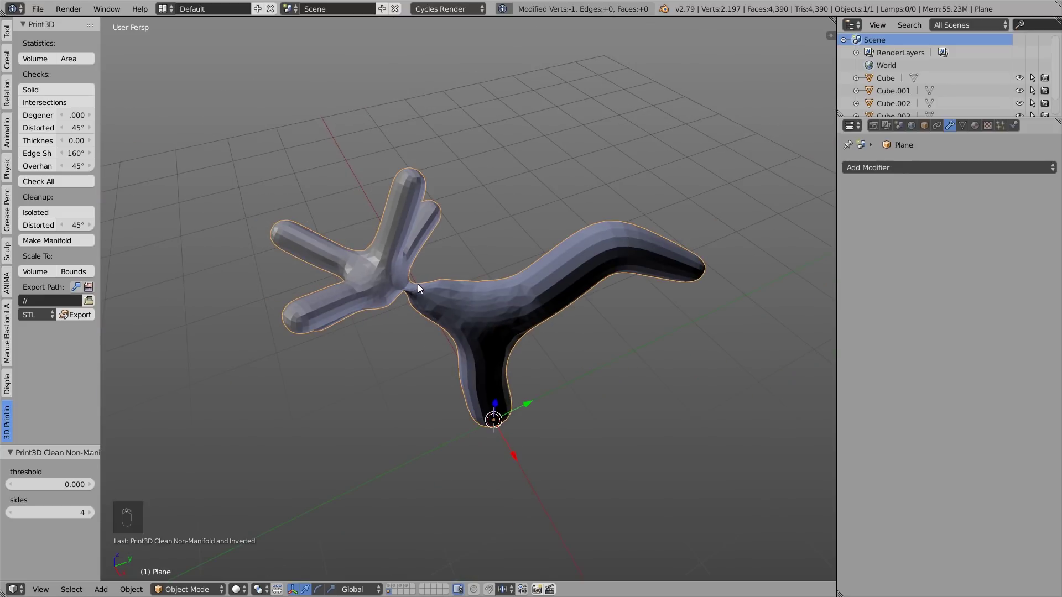
key(ctrl+z)
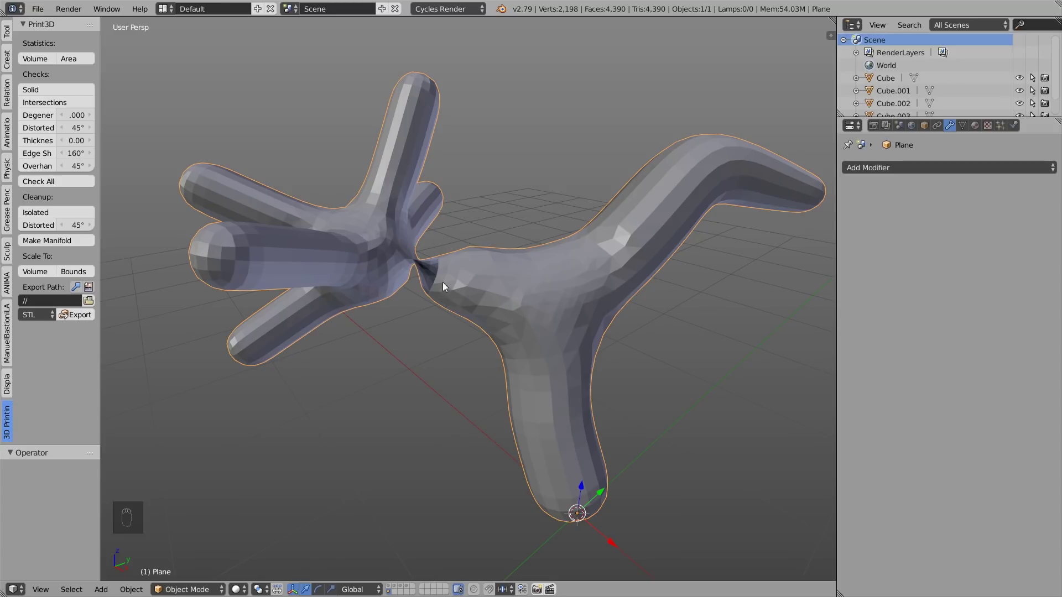
Draw a Bool Tools poly-brush cutter outline around the pinched joint and confirm it
drag(7, 34, 55, 282)
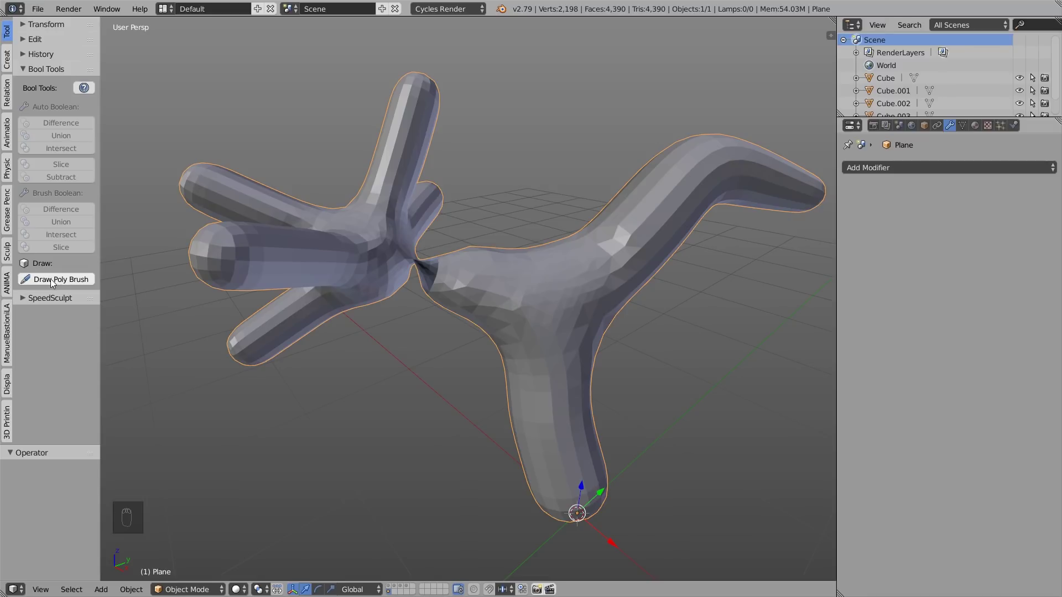
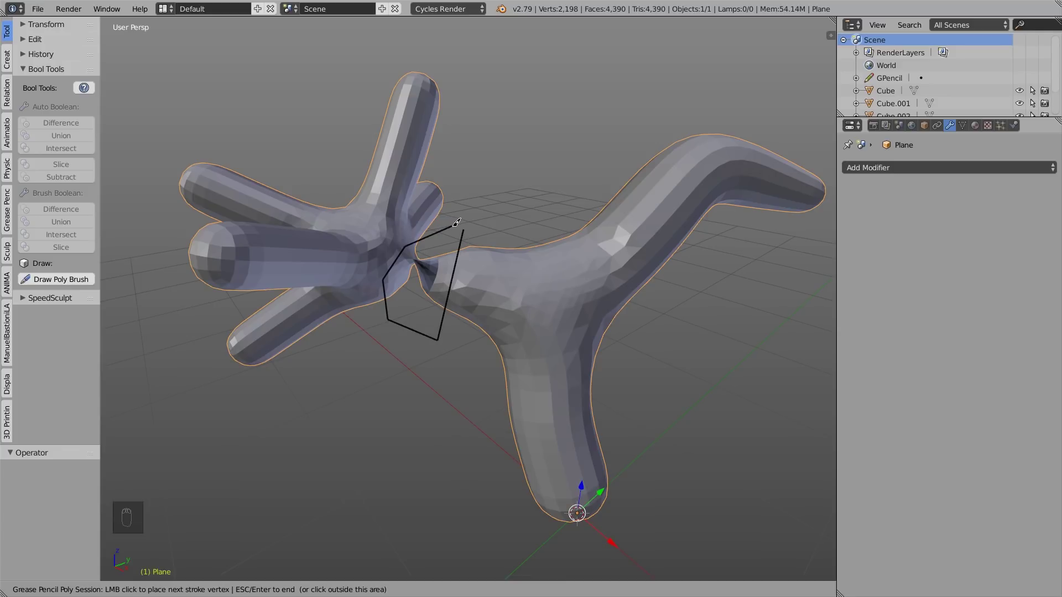
drag(493, 250, 469, 273)
drag(445, 232, 477, 243)
middle_click(440, 274)
key(g)
Adjust the cutter and apply it as a difference, splitting the shape into two pieces
click(924, 226)
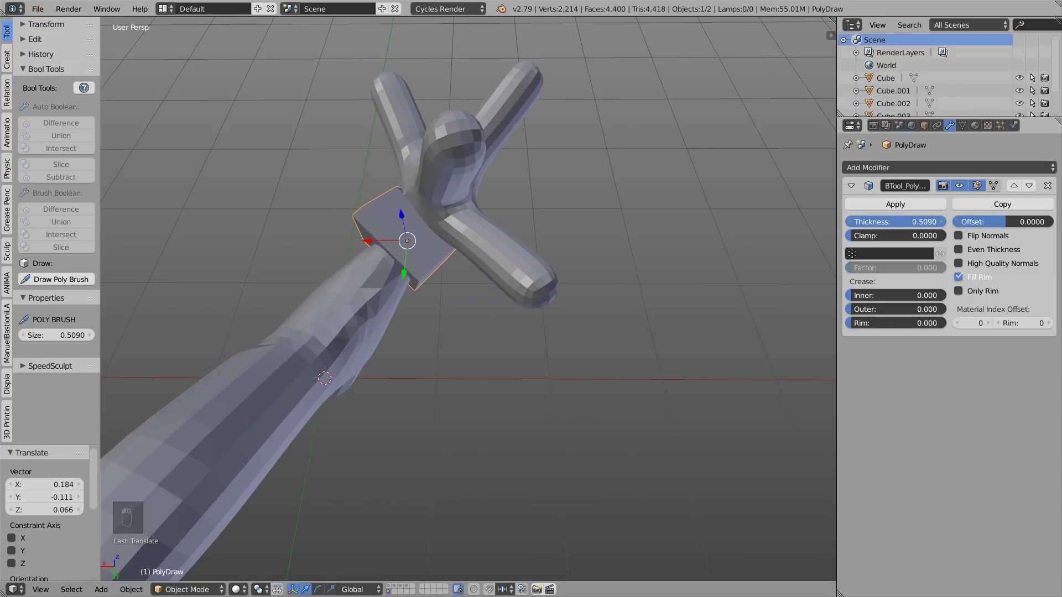
middle_click(511, 227)
drag(695, 179, 486, 226)
drag(486, 226, 67, 129)
drag(66, 129, 520, 301)
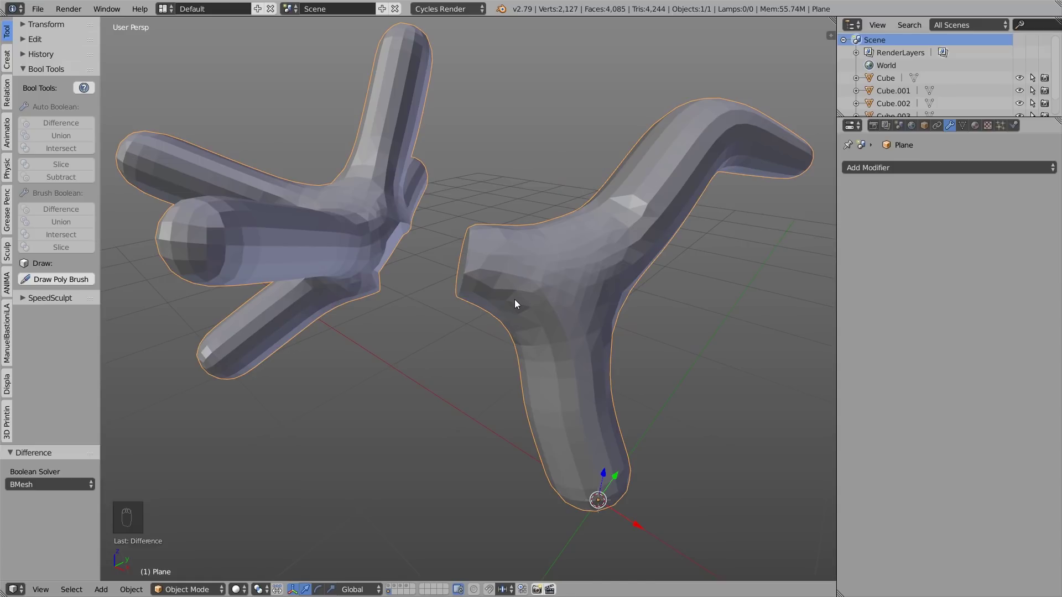
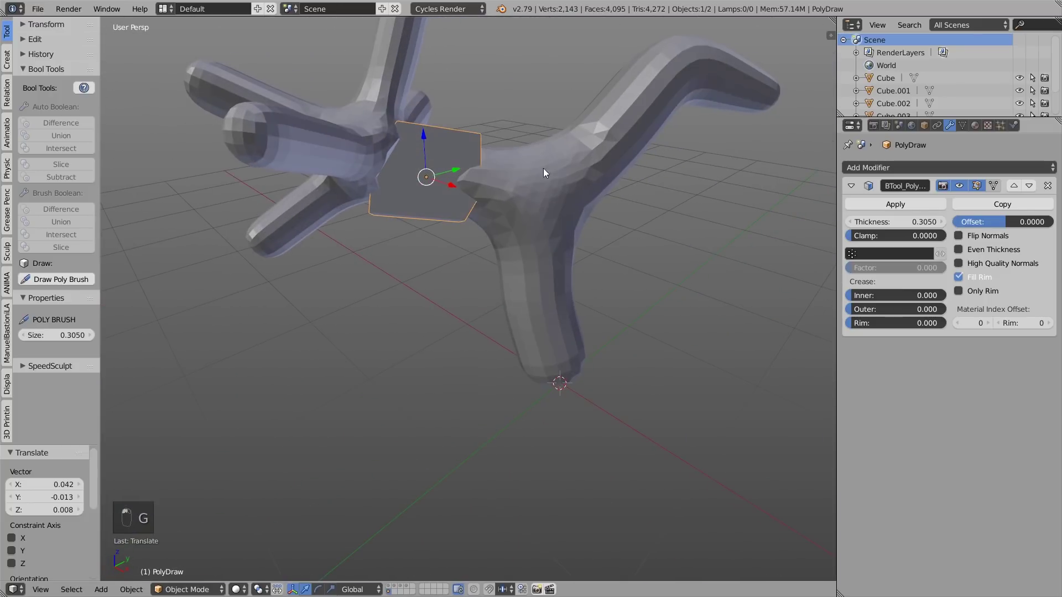
Draw a thin 0.305-thick Poly Brush slab and move it into the branch gap
key(Tab)
key(a)
key(c)
key(g)
key(a)
key(c)
key(g)
drag(470, 221, 407, 191)
Settle the slab in place and add the branching Plane mesh to the selection
key(a)
key(c)
key(g)
key(Tab)
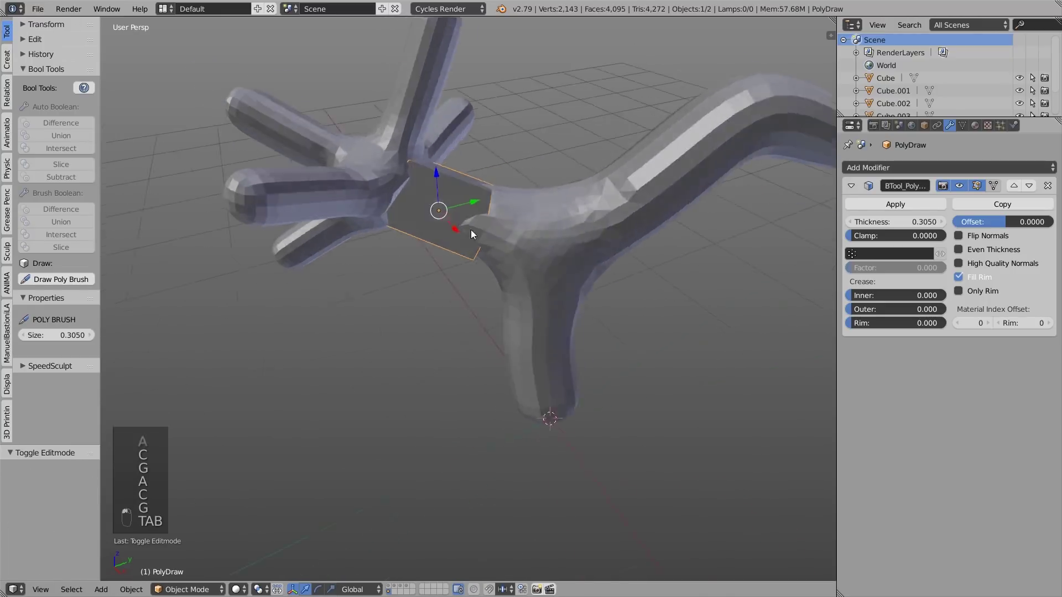
right_click(537, 202)
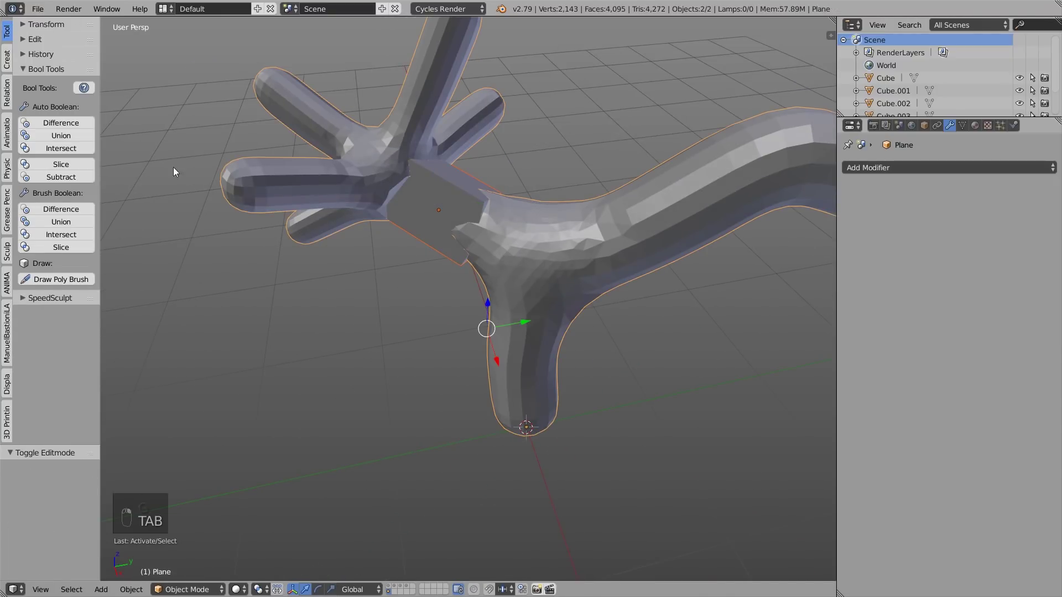
Union the slab into the shape with Bool Tools and enter Sculpt Mode with Dyntopo
drag(59, 138, 508, 213)
key(Tab)
key(f)
drag(487, 214, 507, 207)
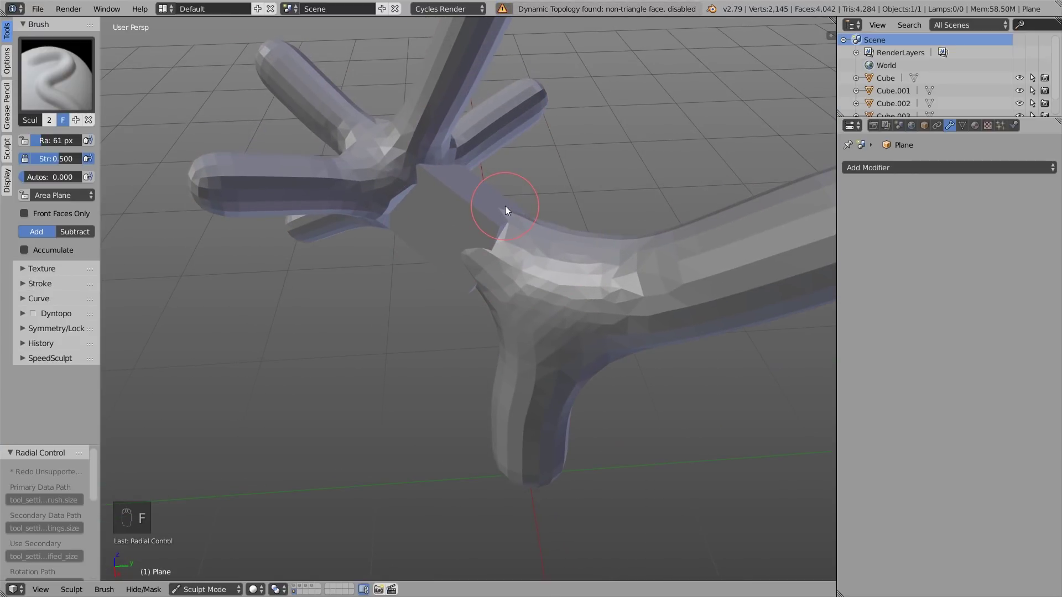
key(ctrl+d)
key(3)
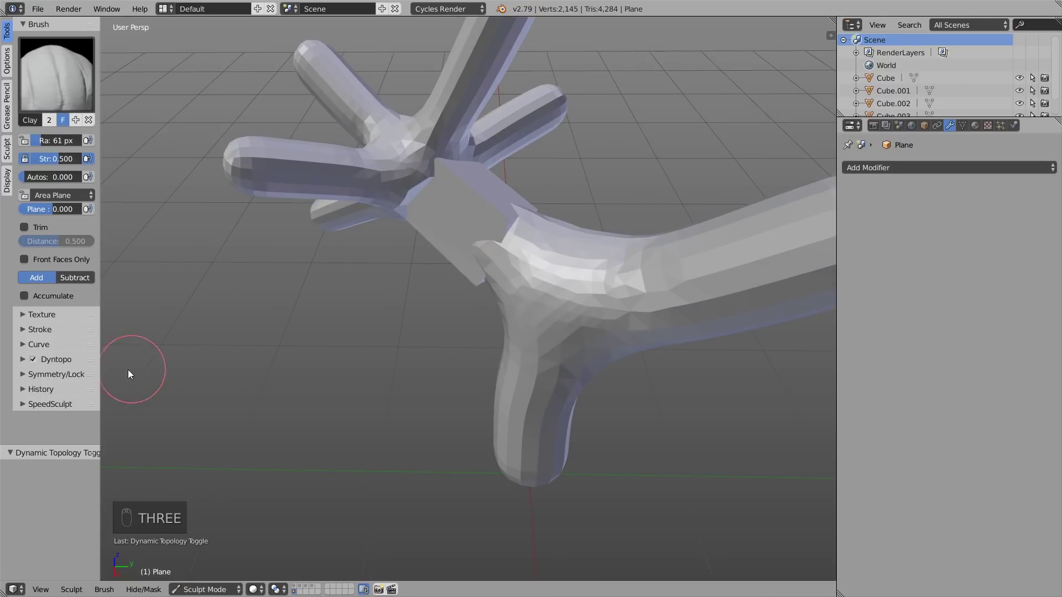
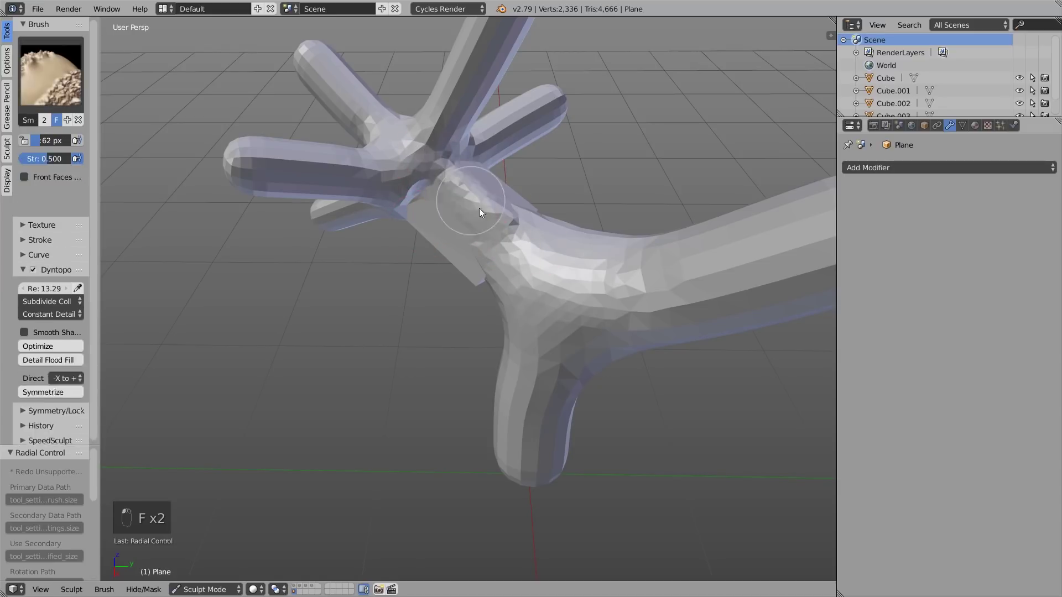
Sculpt the joint with Clay and Smooth strokes until the branches form one continuous piece
click(487, 228)
drag(465, 266, 482, 247)
drag(484, 263, 479, 236)
drag(472, 245, 467, 190)
middle_click(466, 190)
drag(472, 206, 510, 129)
drag(510, 129, 572, 190)
click(571, 190)
drag(578, 206, 466, 215)
Leave sculpting and switch to the layer with the holed sphere and its loose fragments
key(Tab)
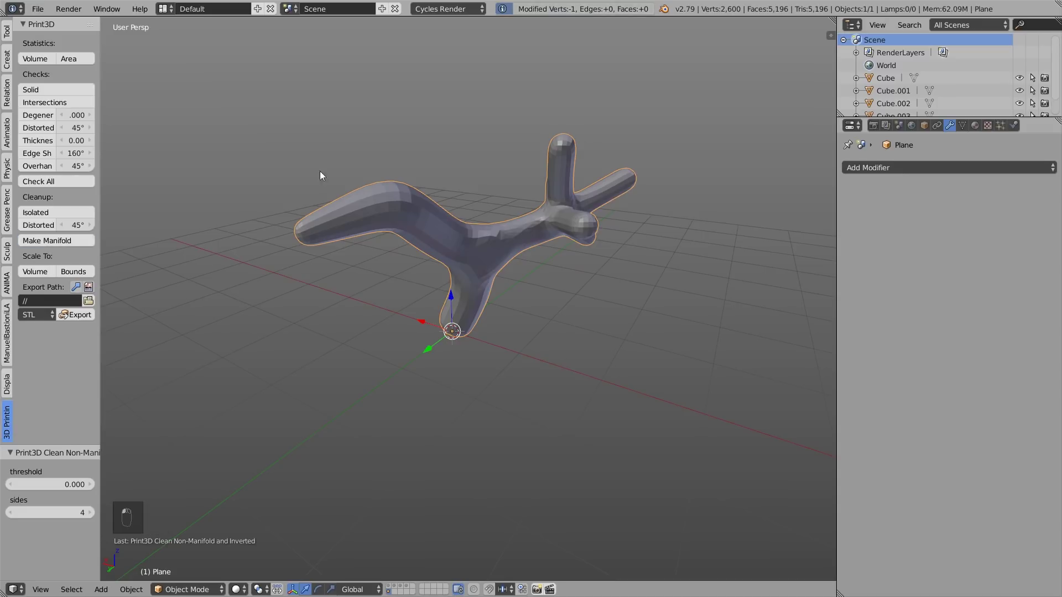
middle_click(419, 172)
drag(622, 184, 721, 208)
key(shift+d)
key(s)
key(Tab)
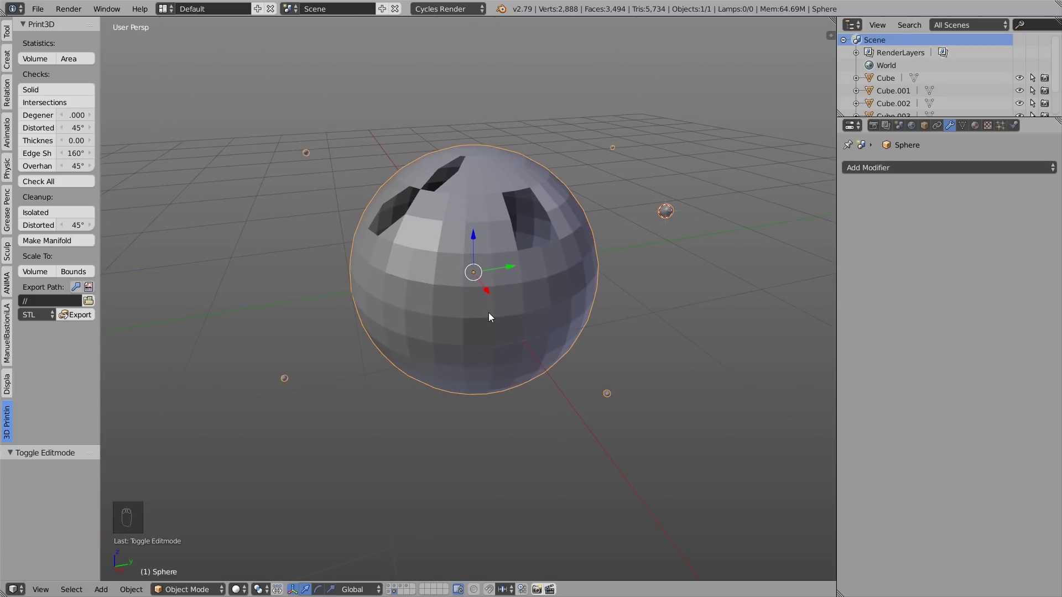
drag(490, 314, 70, 242)
drag(71, 242, 576, 211)
drag(576, 210, 446, 203)
key(ctrl+z)
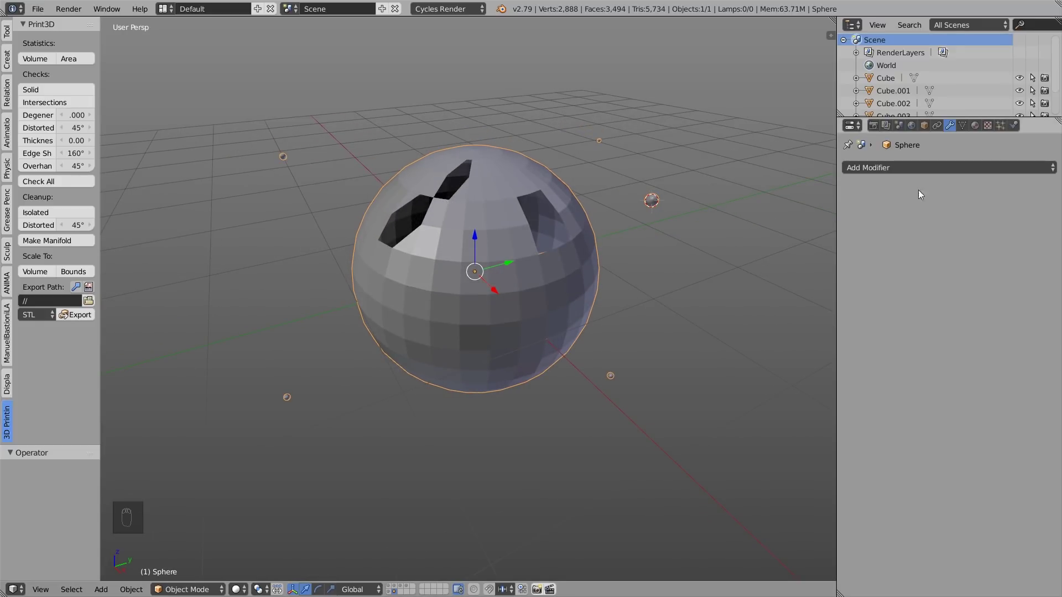
Remesh the sphere at Octree Depth 7 with Remove Disconnected Pieces on, and apply it
drag(935, 167, 810, 318)
drag(810, 319, 937, 225)
drag(937, 226, 371, 286)
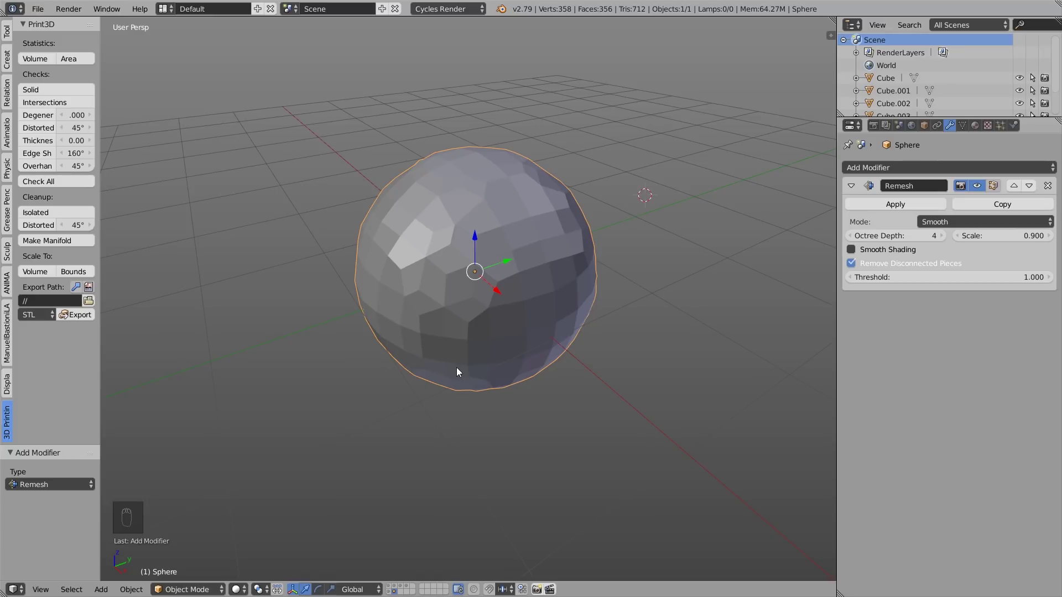
drag(944, 239, 381, 199)
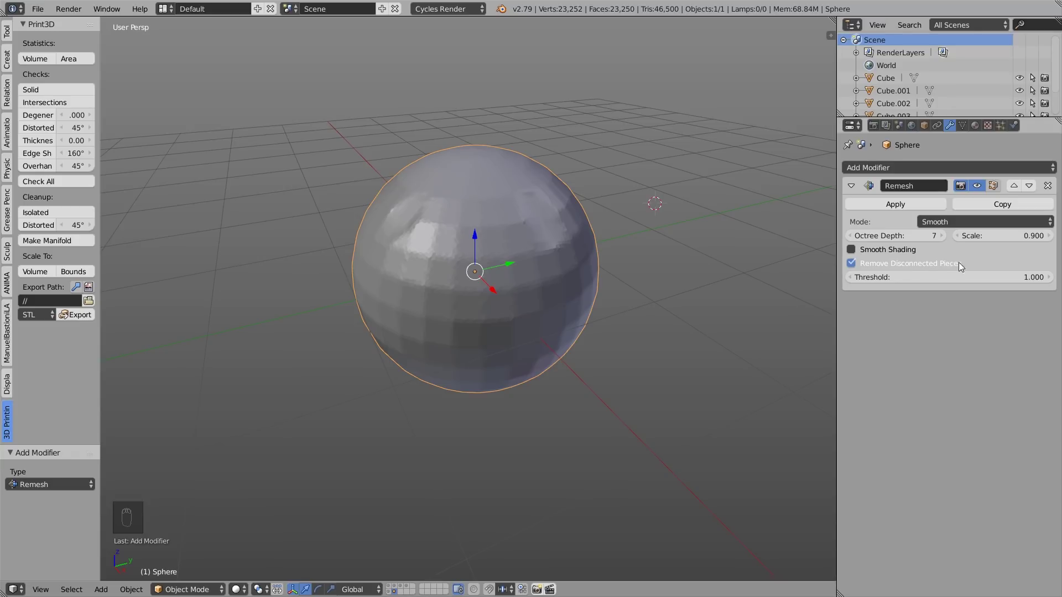
click(853, 264)
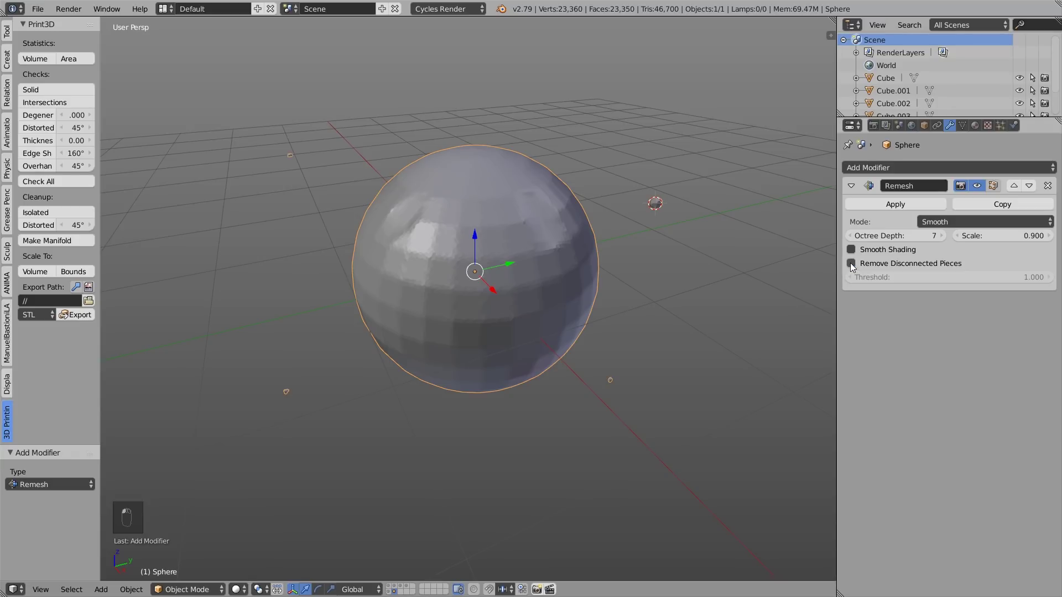
drag(396, 238, 881, 207)
drag(881, 206, 562, 291)
drag(563, 291, 883, 169)
drag(885, 172, 802, 260)
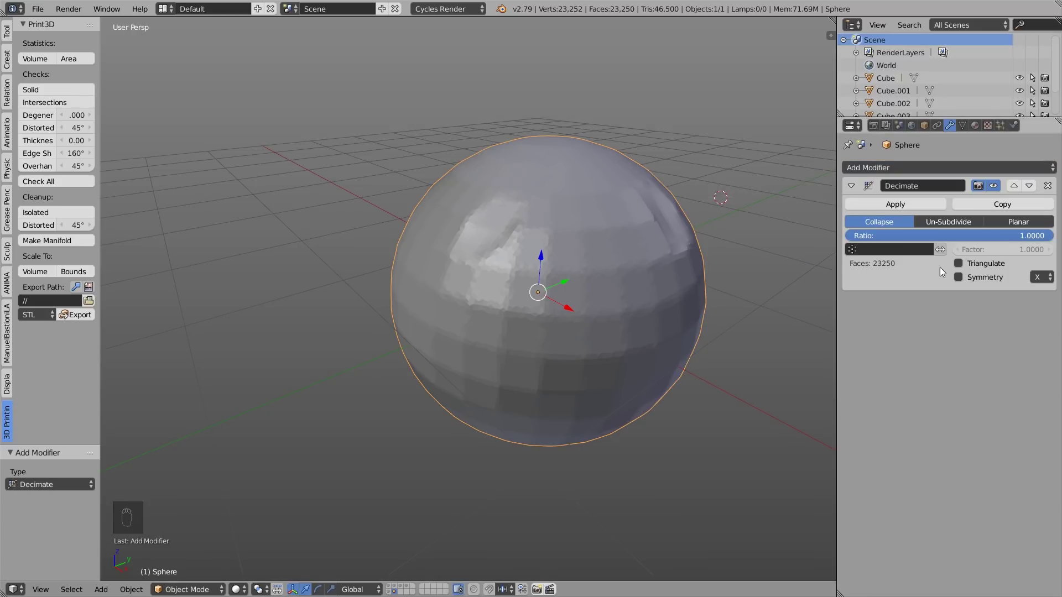
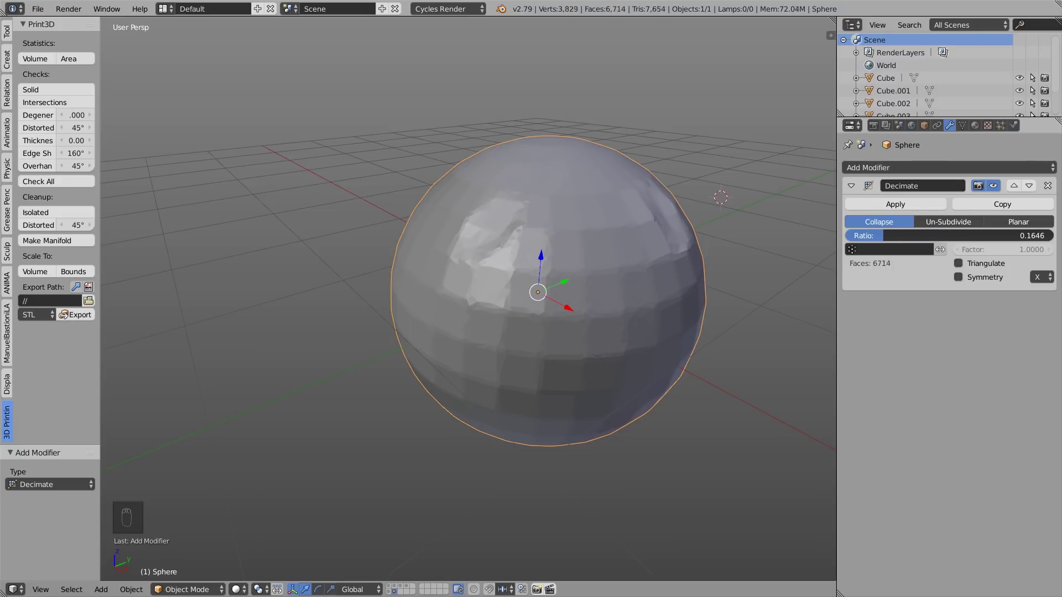
Apply the Decimate modifier at about 0.16 ratio, bringing the sphere to 4,082 vertices
click(905, 201)
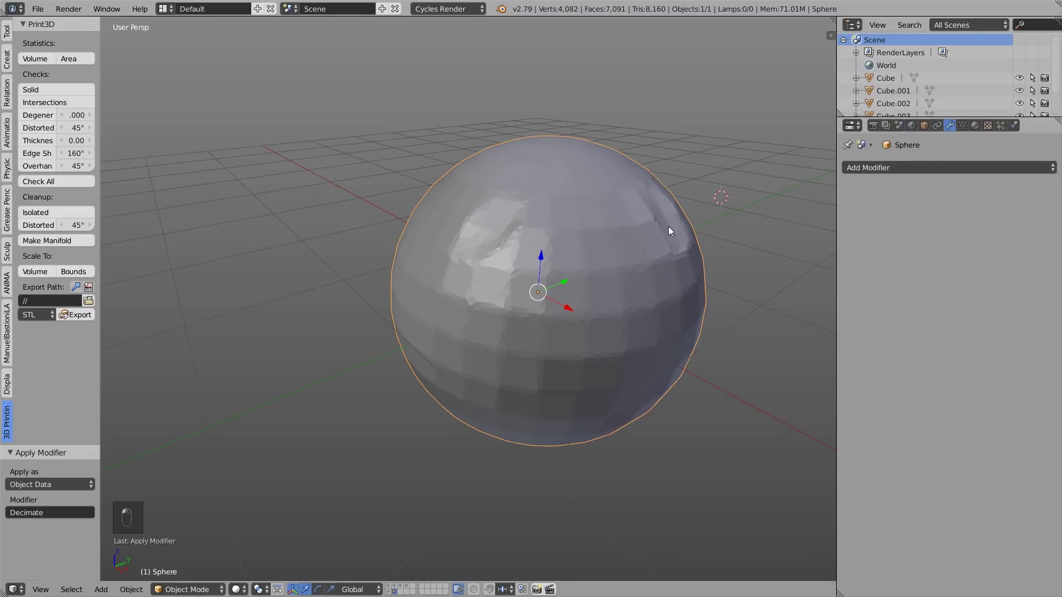
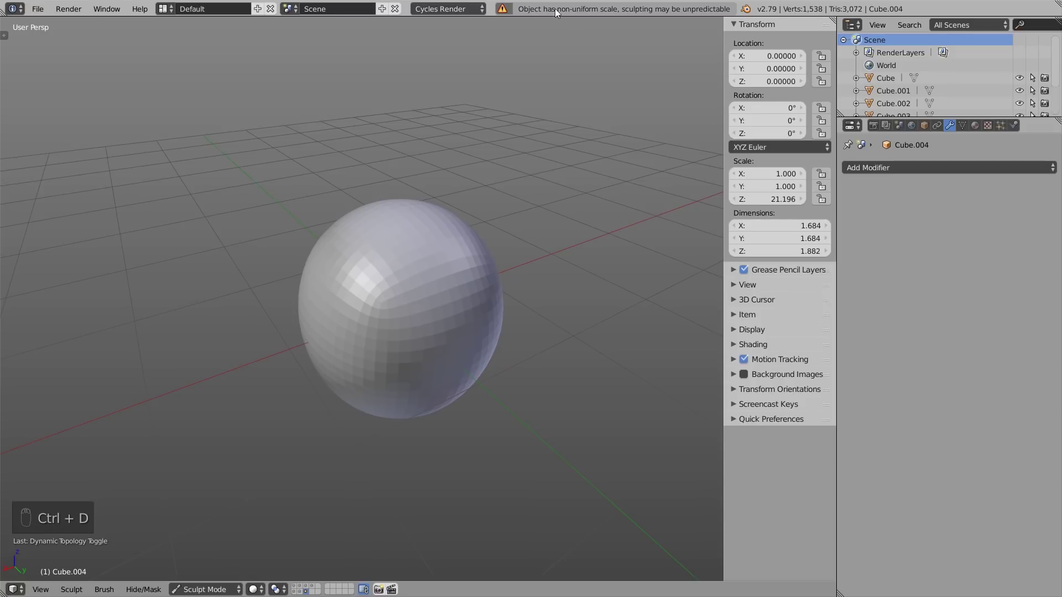
Paint enlarged Draw-brush Dyntopo strokes over Cube.004 until it is covered in jagged spikes
key(t)
drag(478, 352, 434, 304)
key(x)
key(shift+f)
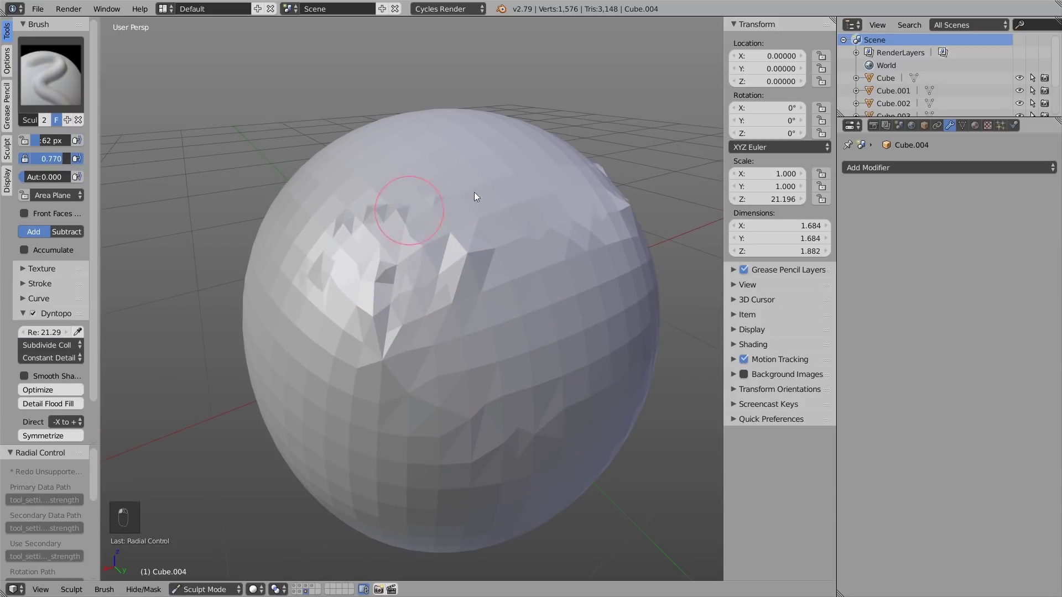
key(f)
drag(442, 252, 410, 289)
key(f)
drag(461, 341, 509, 321)
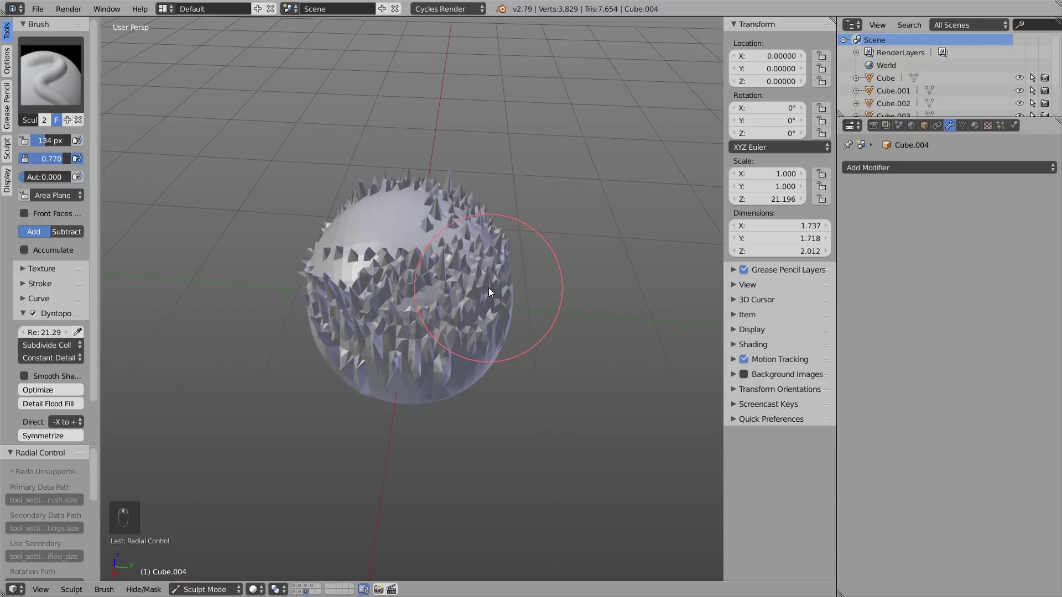
Undo the spiky strokes, apply Cube.004's scale to 1.000, and return to Sculpt Mode
key(Tab)
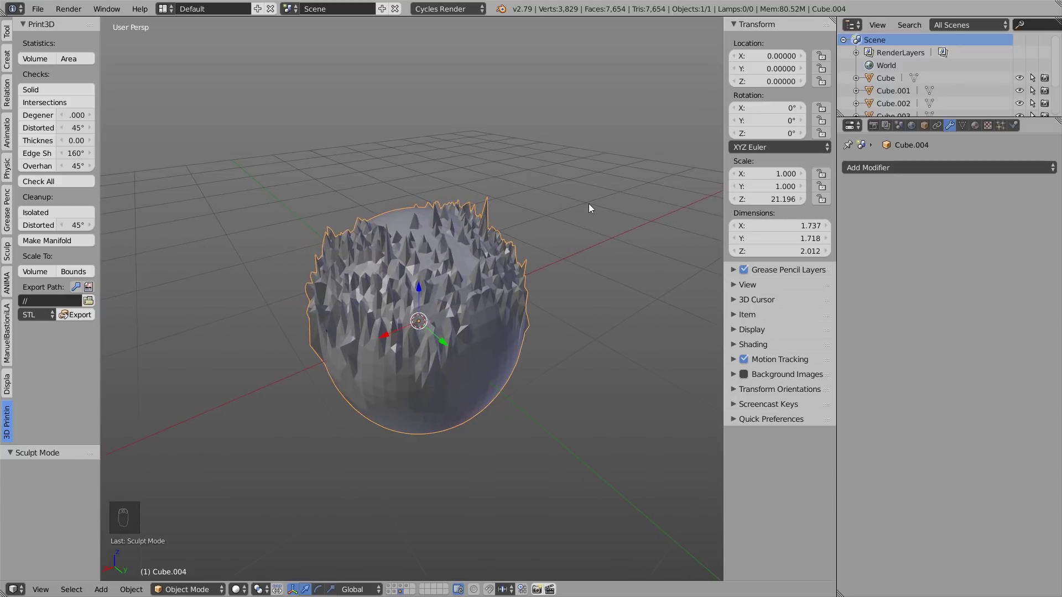
key(ctrl+z)
key(ctrl+a)
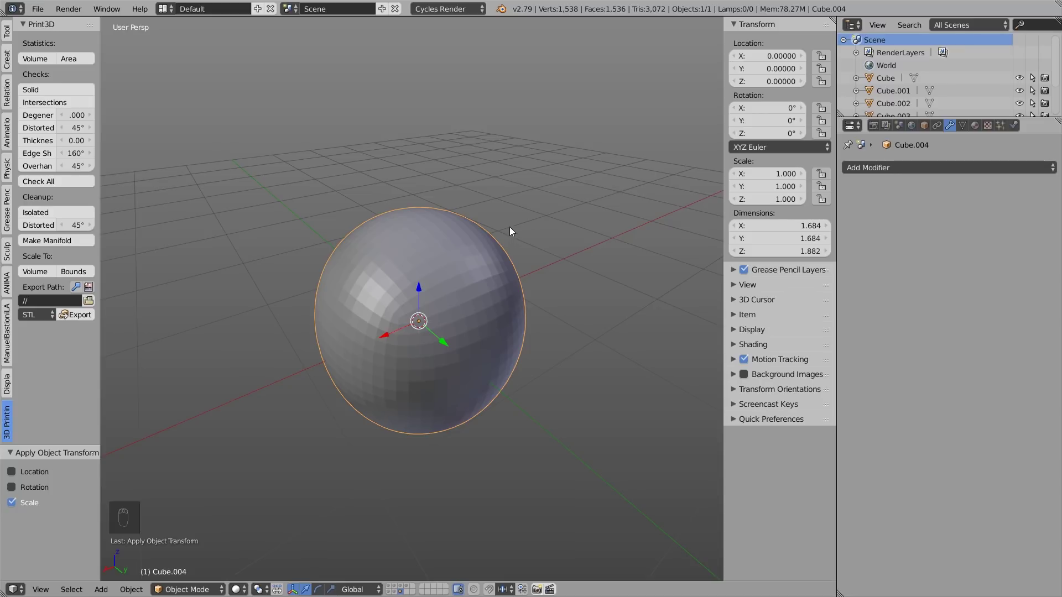
drag(460, 288, 799, 195)
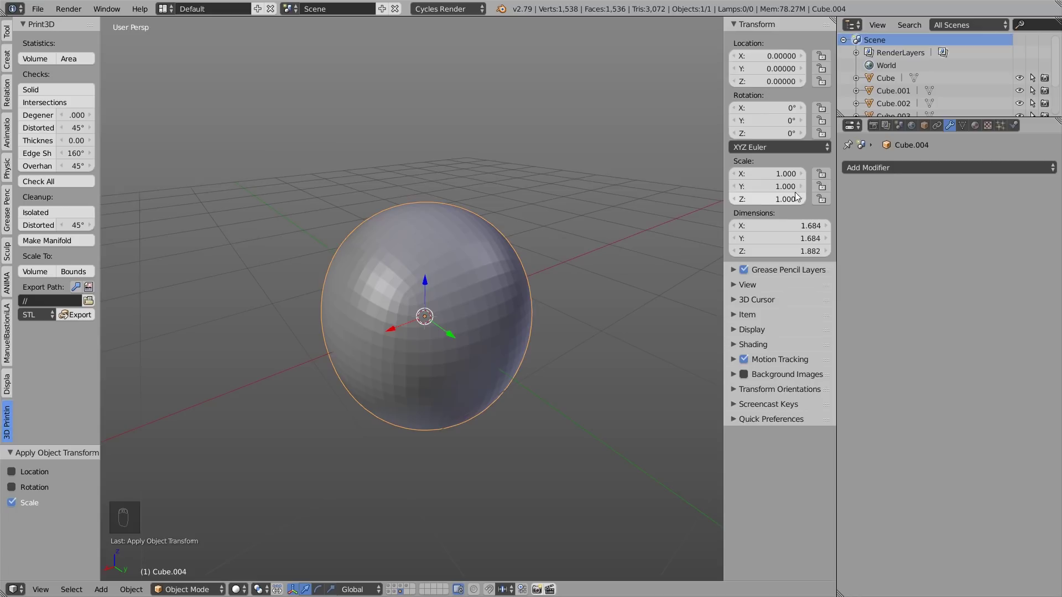
key(Tab)
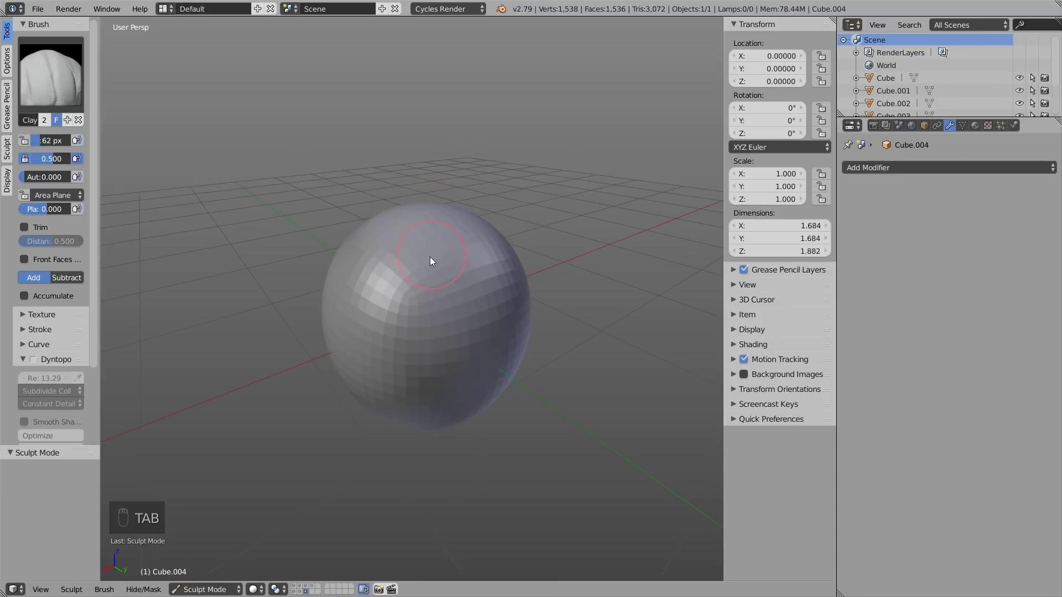
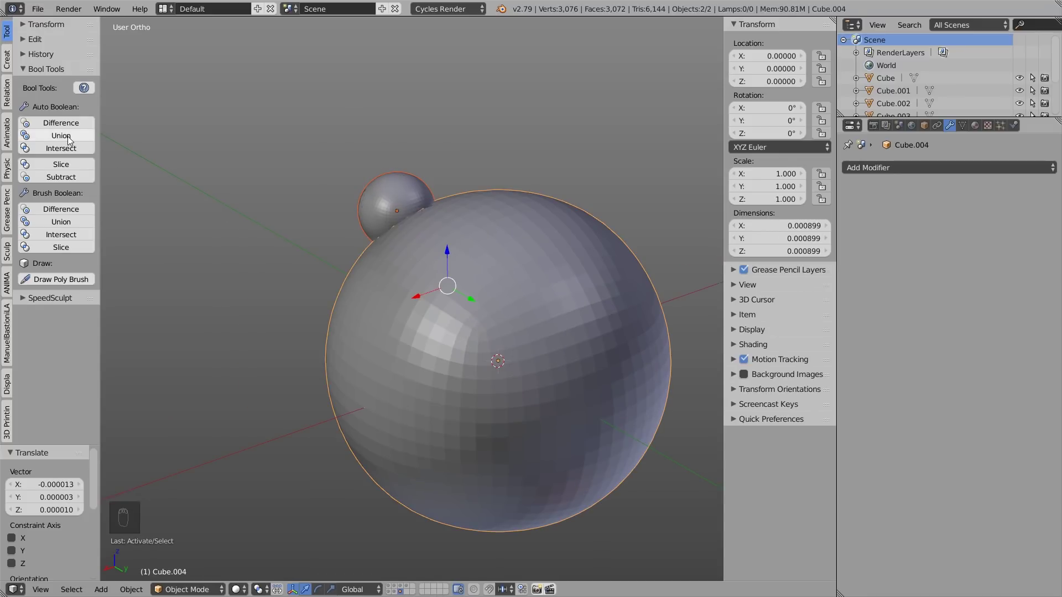
click(72, 140)
drag(379, 220, 428, 246)
key(Tab)
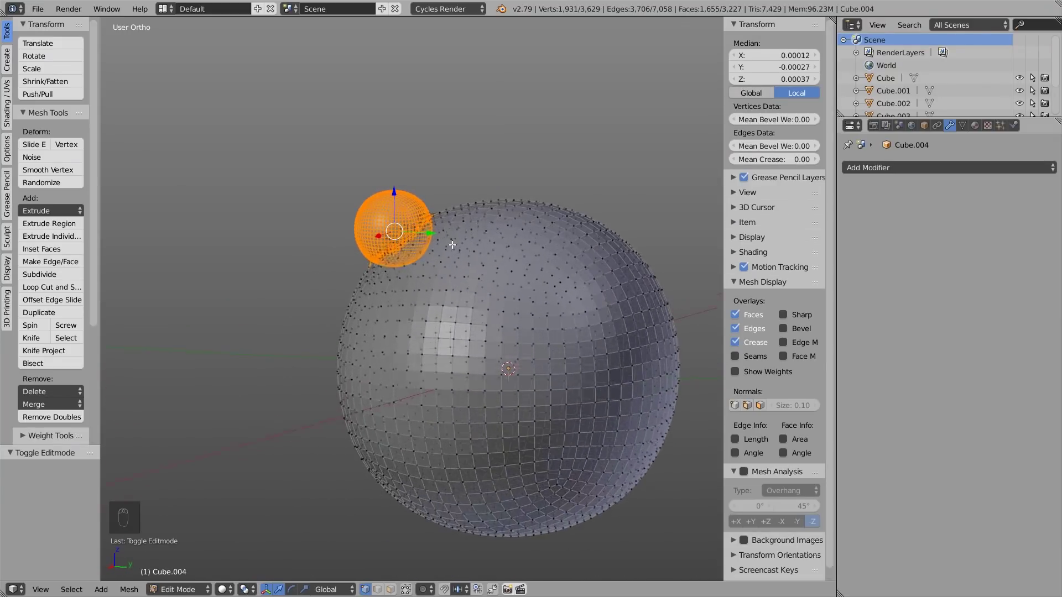
key(Tab)
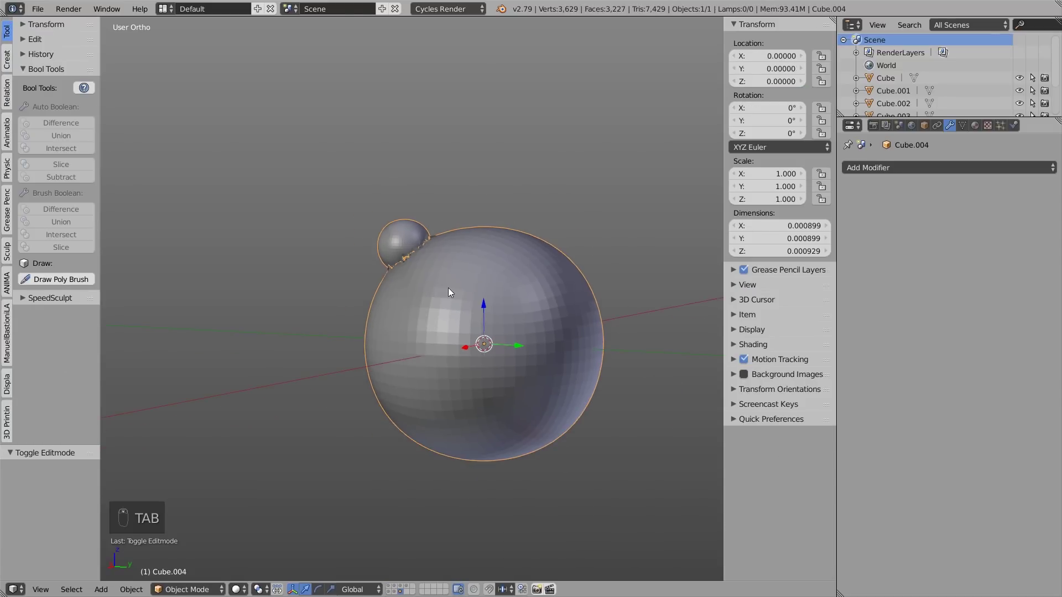
drag(514, 309, 457, 333)
key(ctrl+z)
key(ctrl+z)
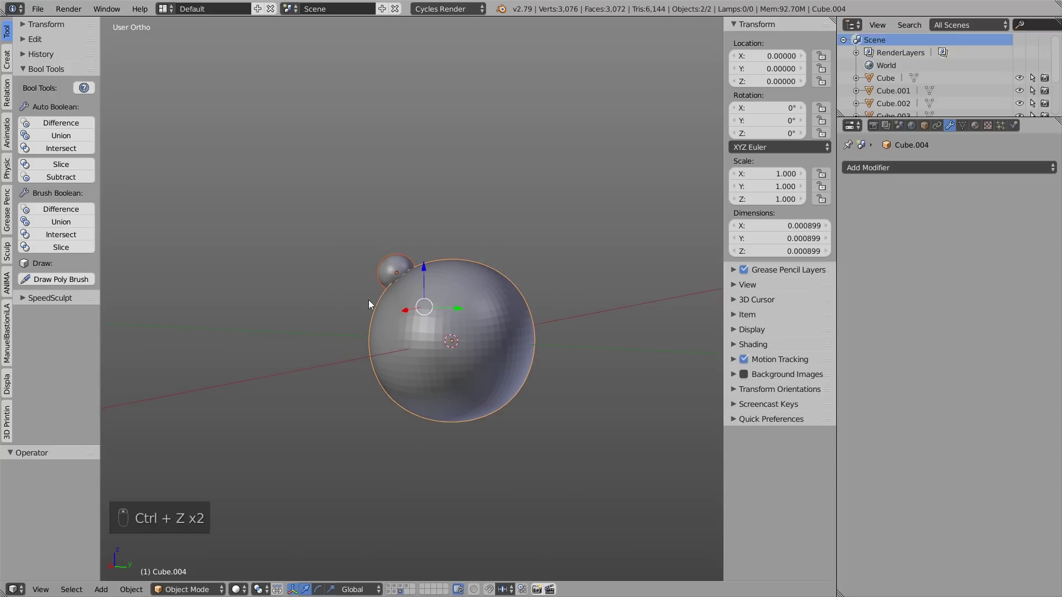
Scale both tiny spheres up by 100 twice and apply their scale
key(s)
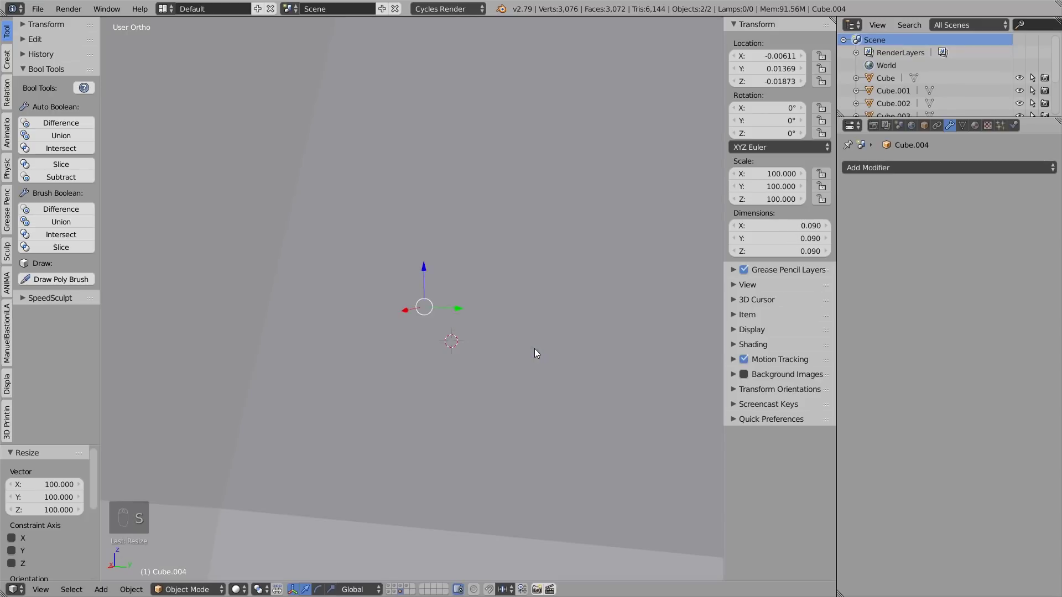
click(535, 349)
drag(521, 341, 499, 352)
drag(499, 352, 533, 368)
drag(533, 368, 512, 369)
key(ctrl+z)
key(s)
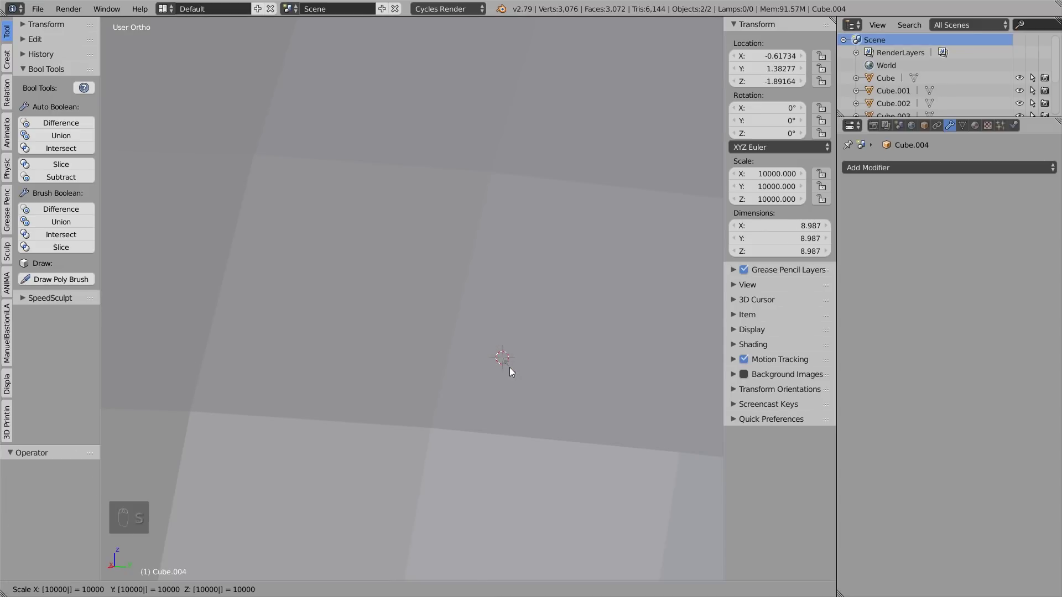
middle_click(488, 354)
click(487, 353)
key(ctrl+z)
click(370, 291)
key(ctrl+a)
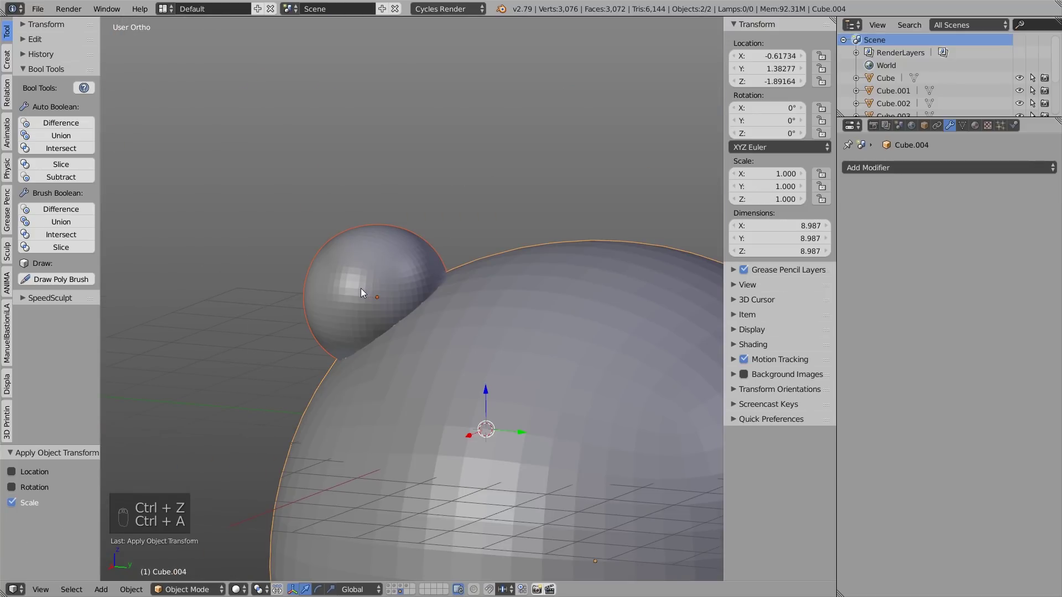
Union the two enlarged spheres into one mesh with Bool Tools
drag(51, 140, 462, 251)
key(Tab)
key(ctrl+d)
drag(446, 303, 490, 324)
Shrink the merged sphere by 0.0001 and apply its scale to 1.000
key(Tab)
key(s)
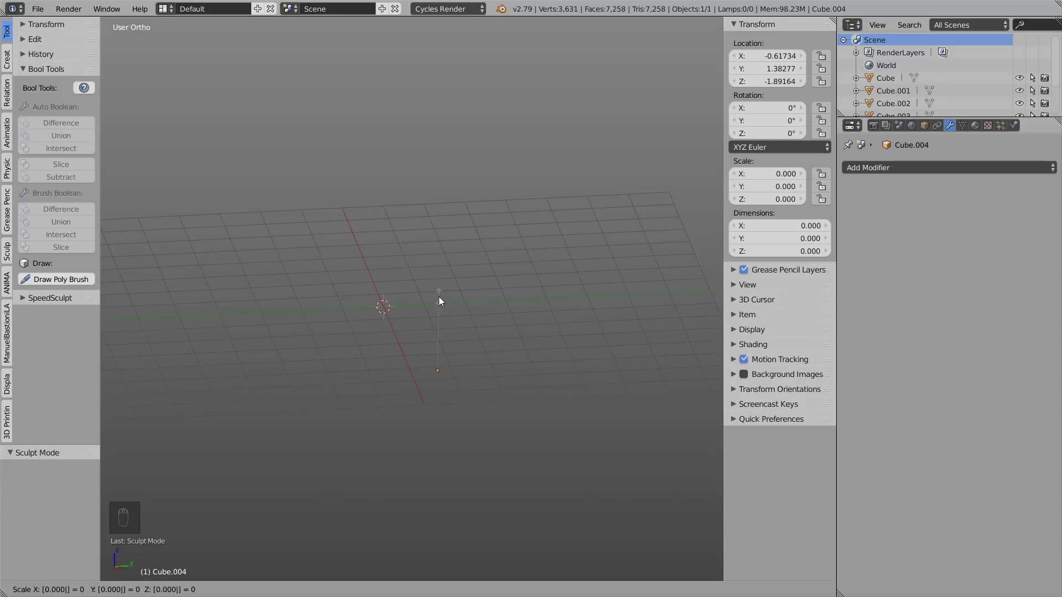
key(KP_Decimal)
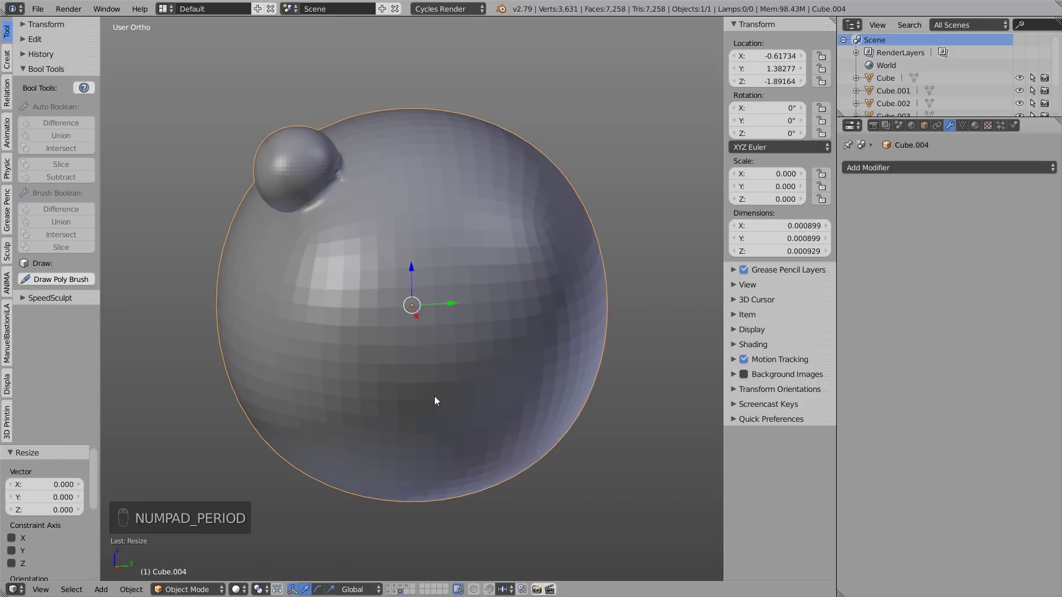
drag(432, 358, 387, 323)
click(387, 322)
key(ctrl+a)
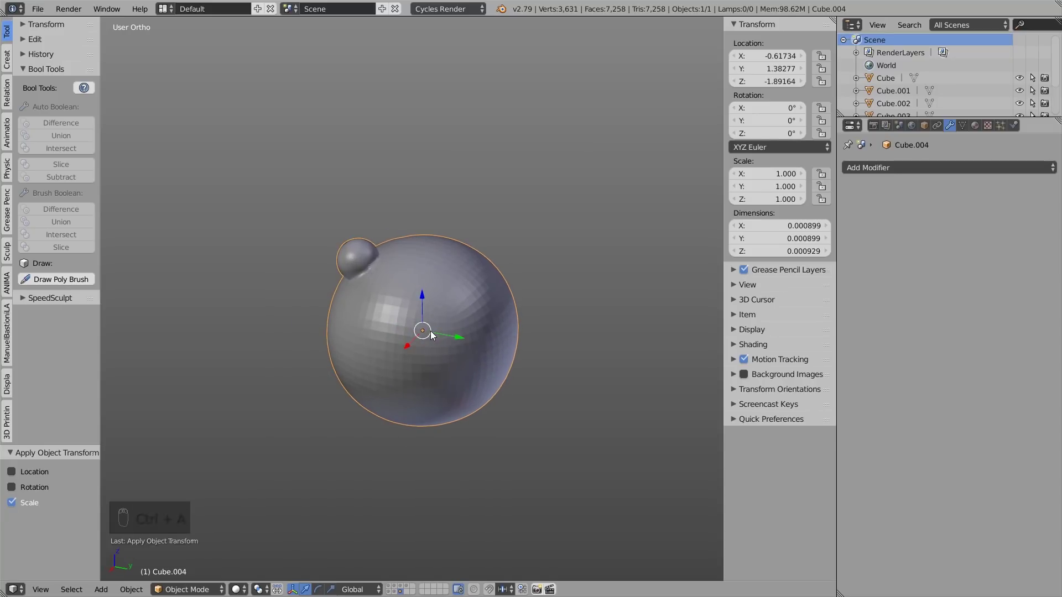
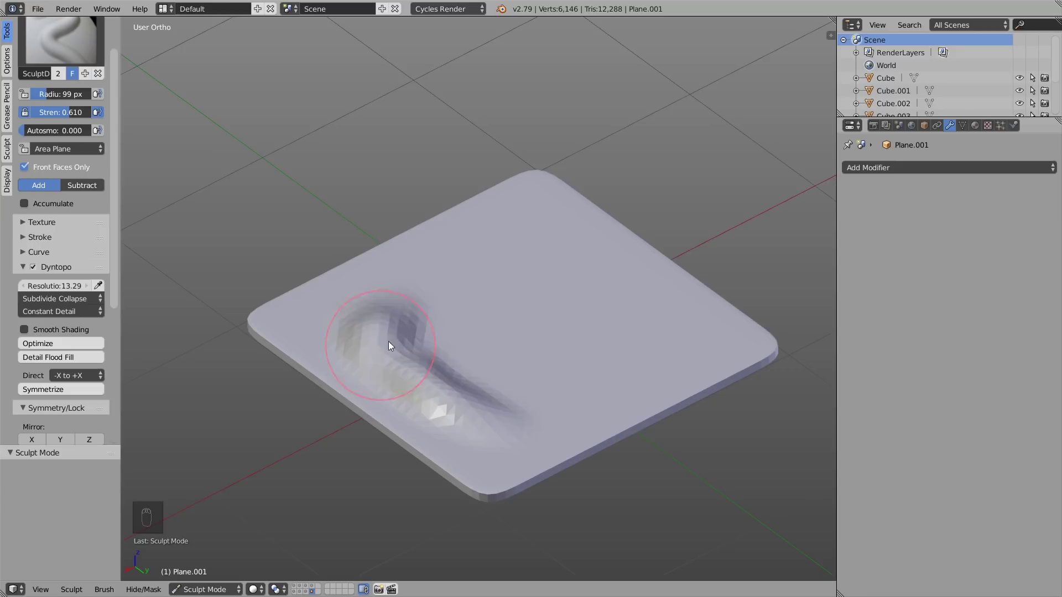
Carve deep SculptDraw grooves and dents into Plane.001 until the surface pokes through
drag(528, 364, 480, 445)
drag(480, 445, 540, 486)
drag(539, 486, 540, 377)
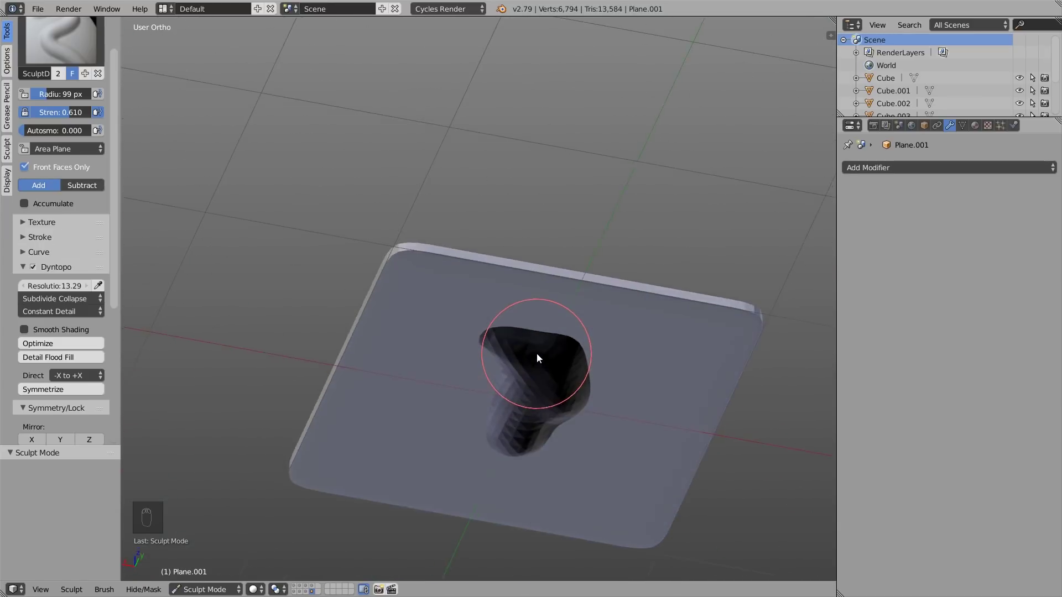
drag(557, 437, 613, 356)
key(f)
drag(606, 377, 628, 347)
drag(87, 48, 331, 179)
Switch to the Inflate/Deflate brush and puff up the plate's dented area
key(f)
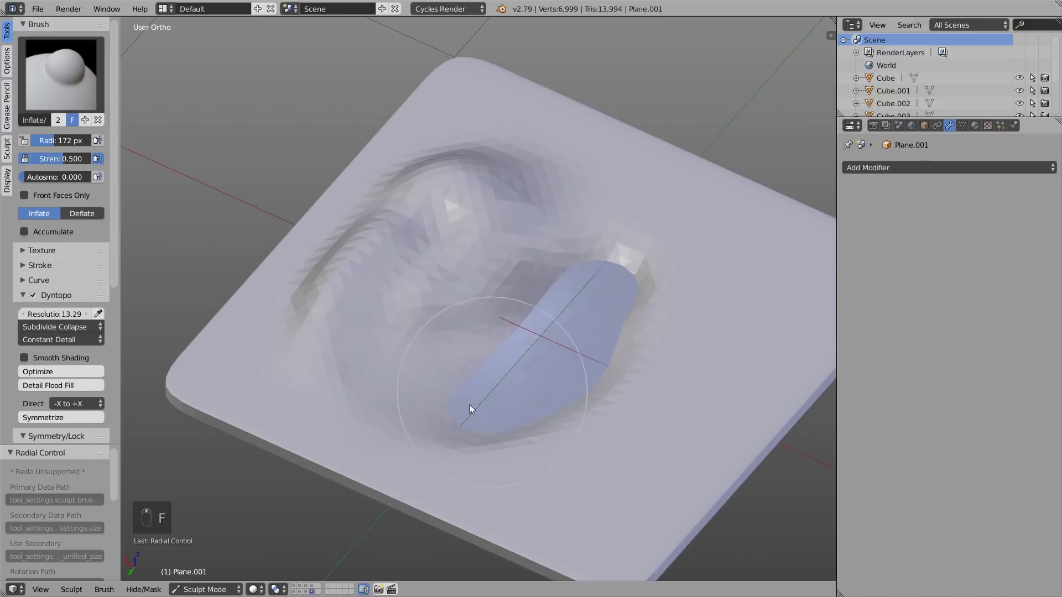
drag(467, 420, 554, 360)
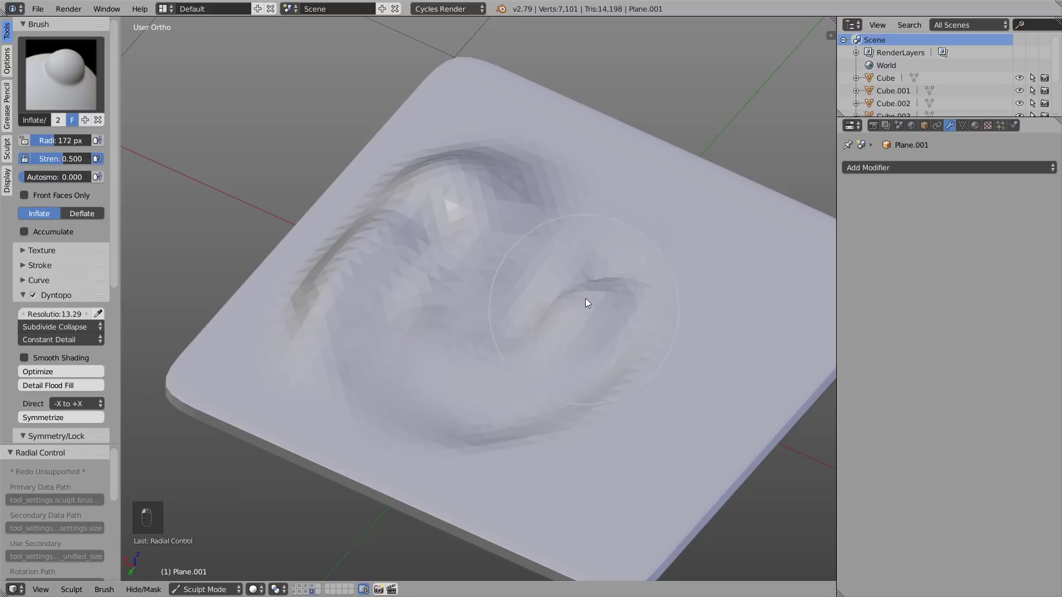
drag(483, 399, 529, 398)
Orbit around Plane.001 to inspect the bulged hollow from the side and below
drag(539, 394, 571, 347)
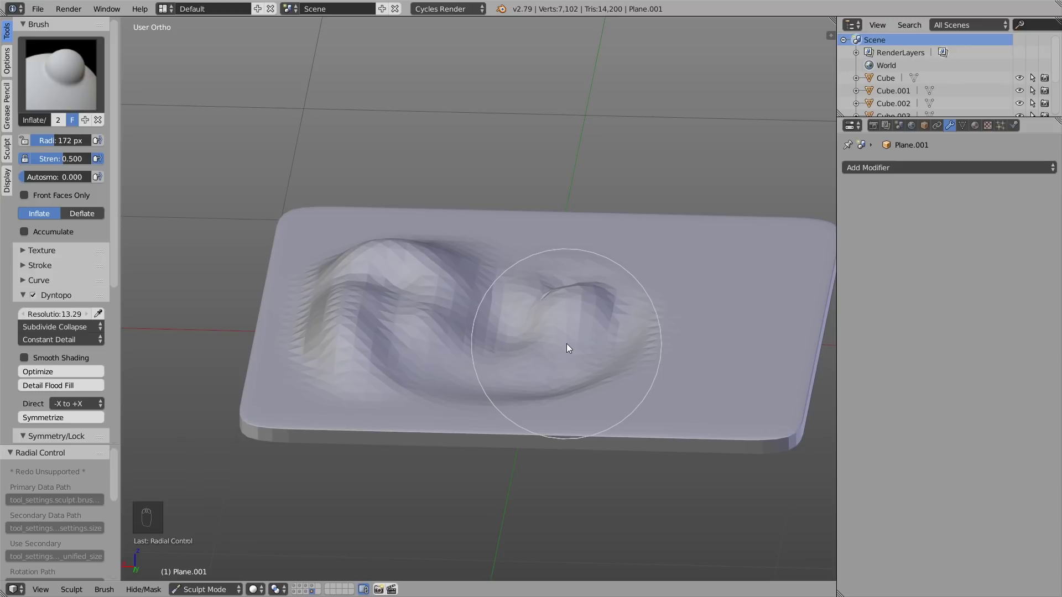
click(625, 348)
drag(602, 373, 533, 374)
drag(532, 374, 497, 404)
drag(498, 404, 577, 422)
drag(578, 422, 489, 281)
drag(489, 281, 599, 337)
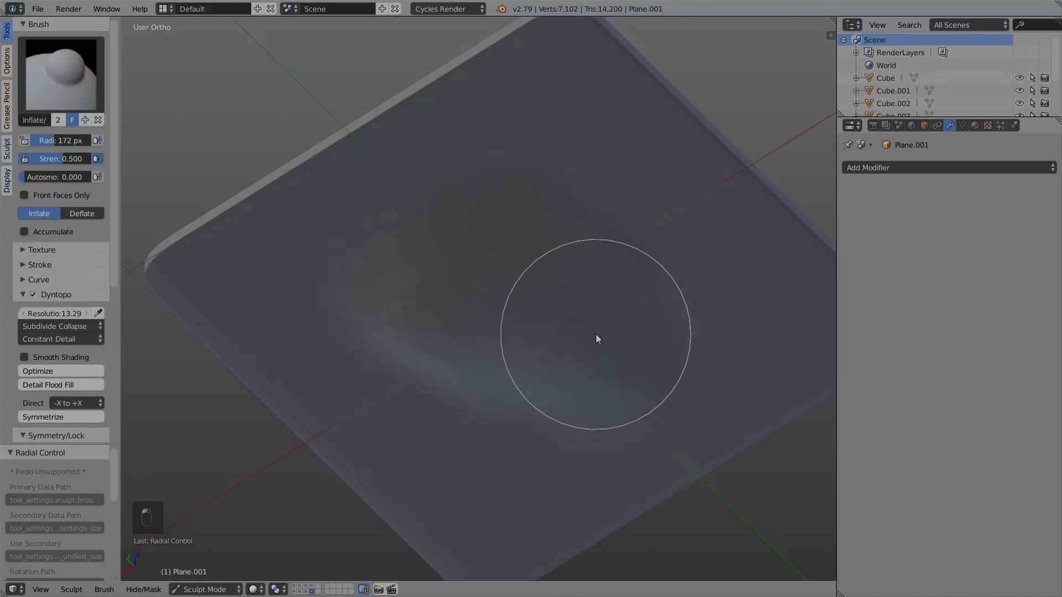